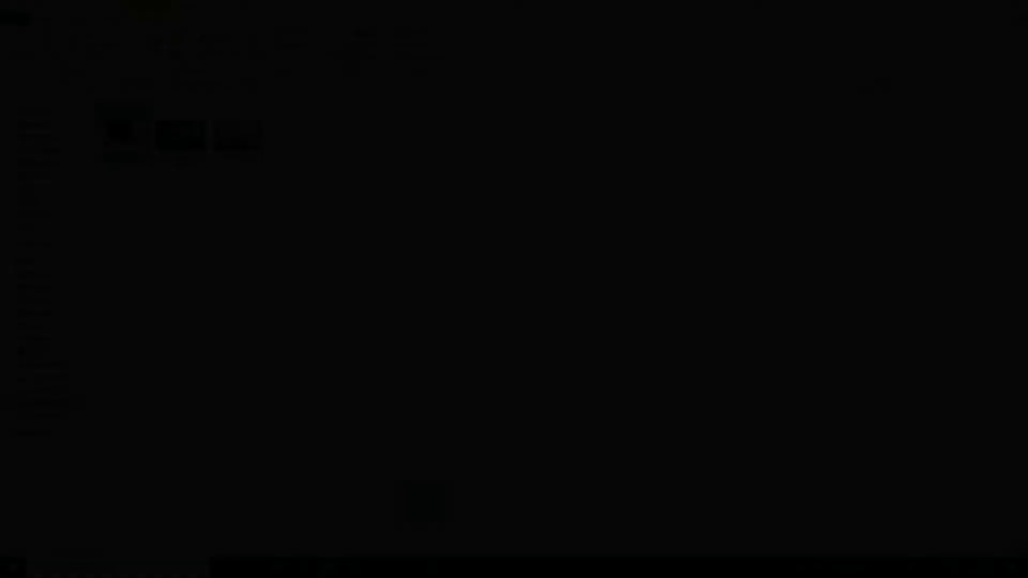
# - Patch out the apple and lens cap with the Patch tool using surrounding background
pyautogui.scroll(3)
pyautogui.scroll(-3)
pyautogui.rightClick(13, 152)
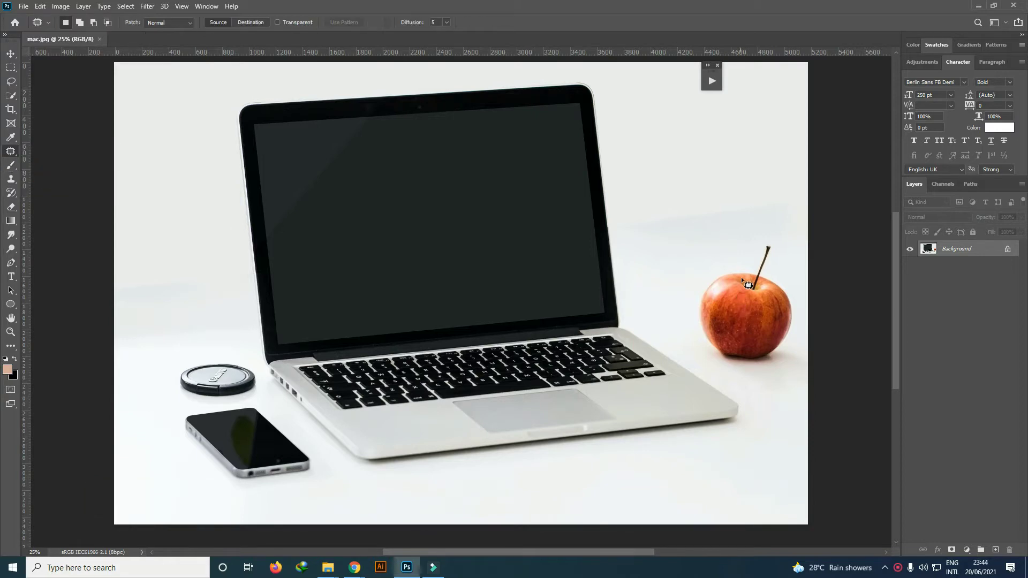
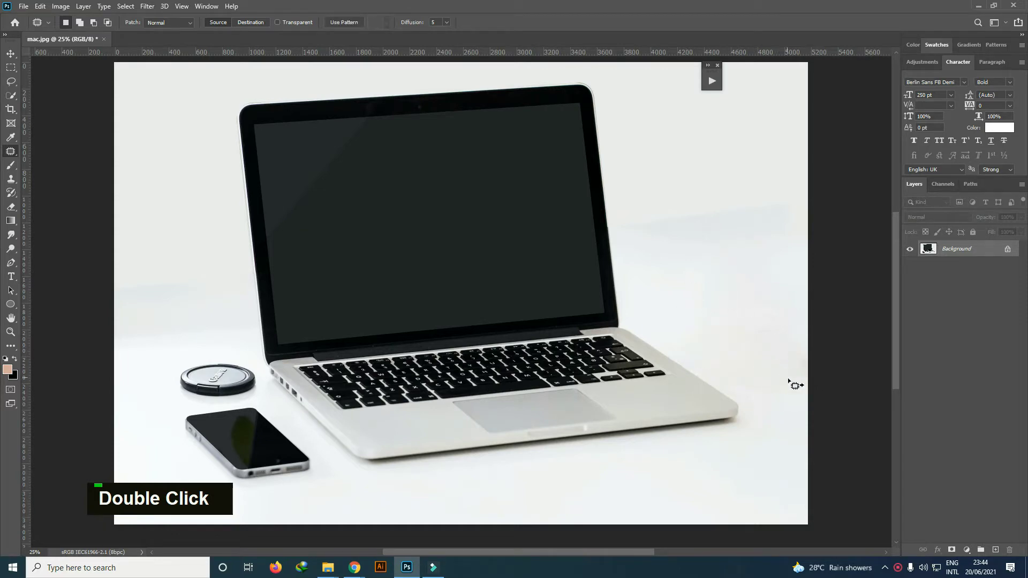
pyautogui.scroll(-3)
pyautogui.scroll(3)
pyautogui.scroll(3)
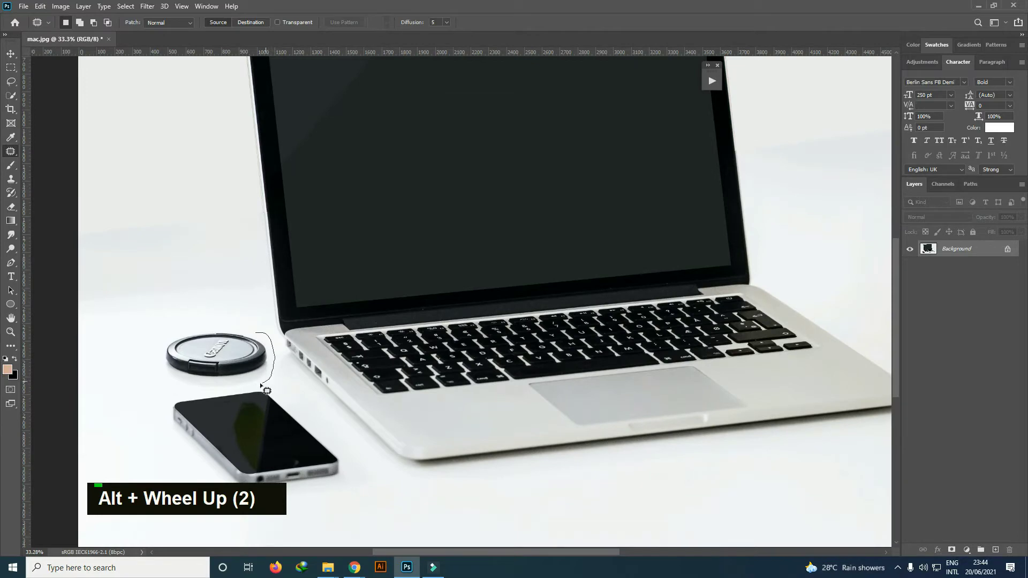
pyautogui.scroll(-3)
pyautogui.scroll(-3)
pyautogui.scroll(3)
# - Resize the laptop photo to a width of 4000 px in Image Size
pyautogui.write('í')
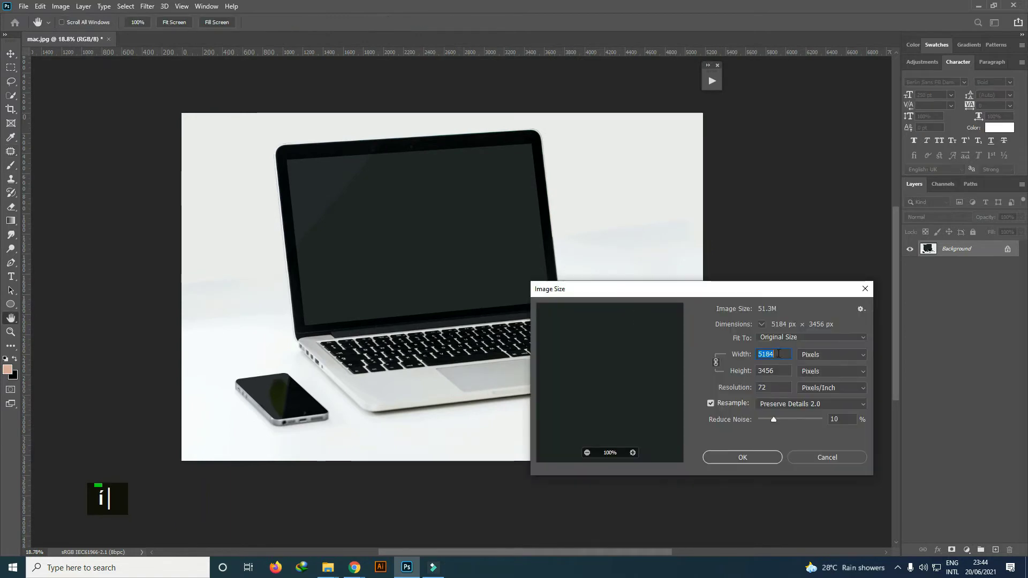
pyautogui.write('000')
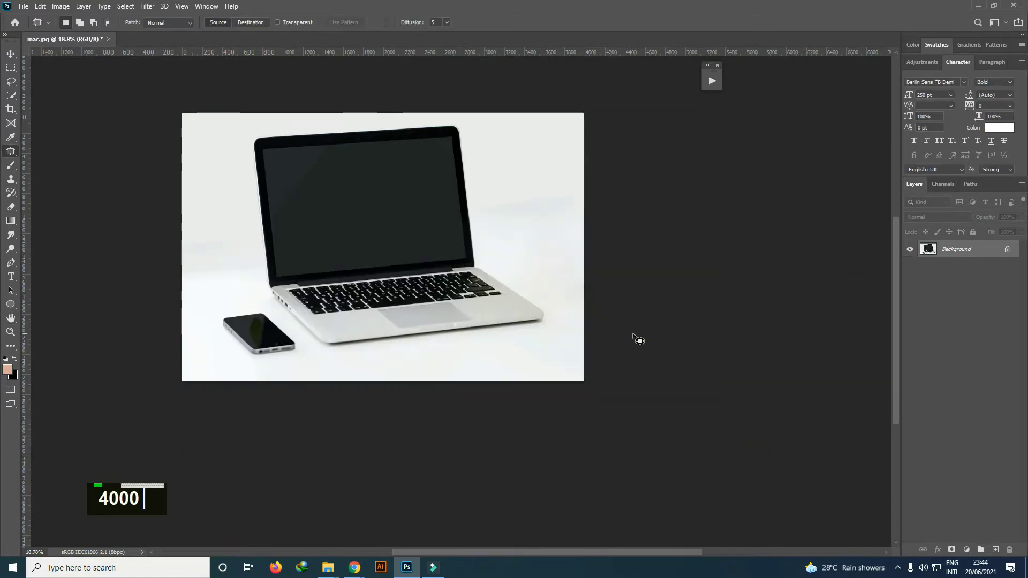
pyautogui.scroll(3)
pyautogui.write('4000')
pyautogui.scroll(3)
# - Save the photo as a Photoshop document named mac-mockup
pyautogui.press('ctrl+shift+s')
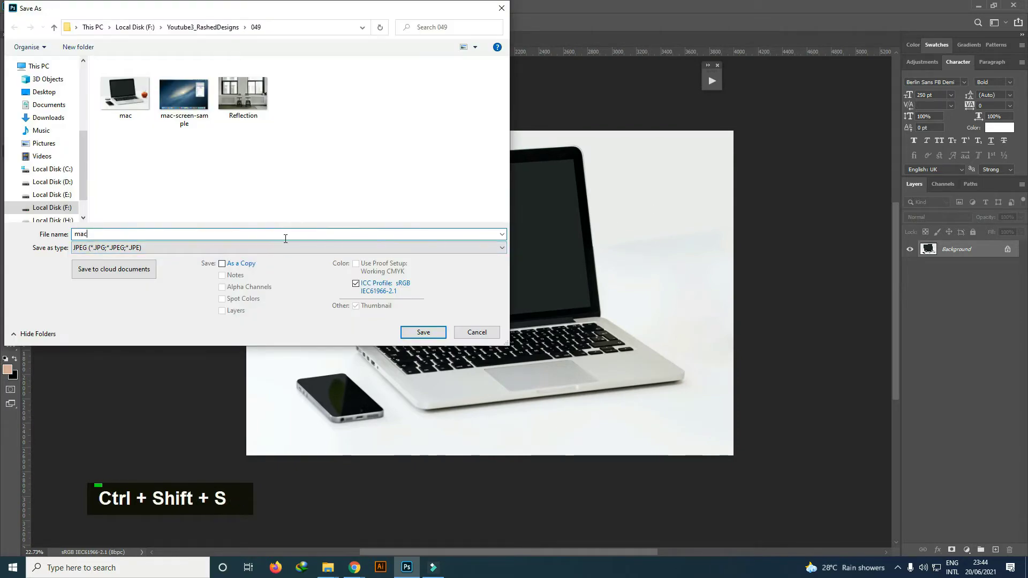
pyautogui.write('-mockup')
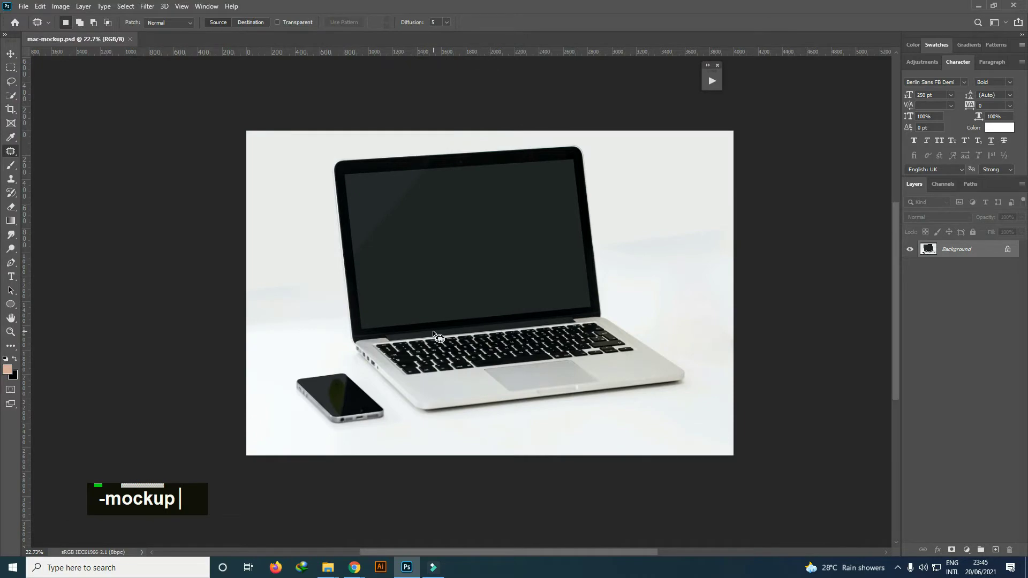
# - Finish saving as mac-mockup.psd and switch to the Rectangle tool
pyautogui.scroll(3)
pyautogui.write('-mockup')
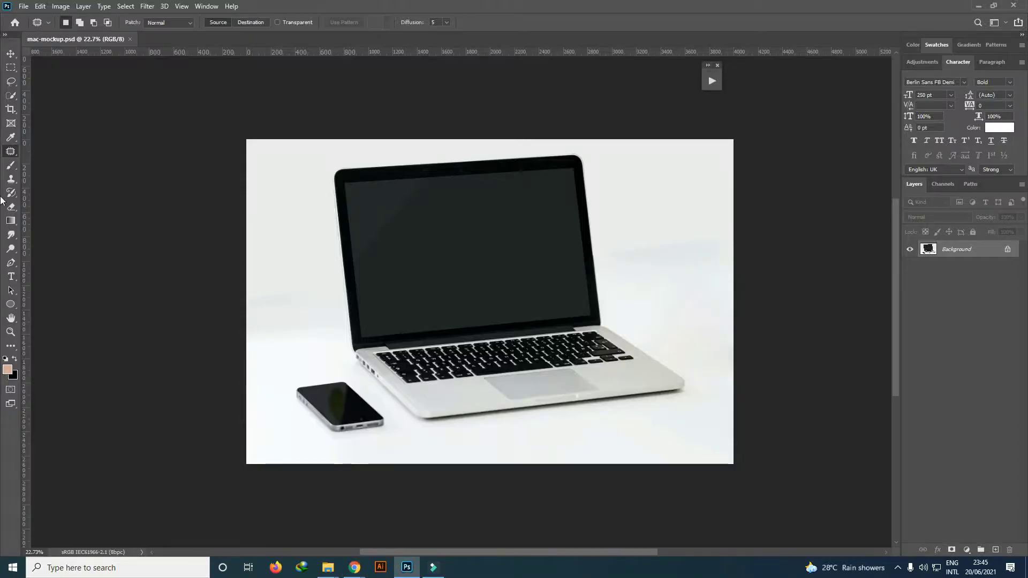
pyautogui.rightClick(12, 308)
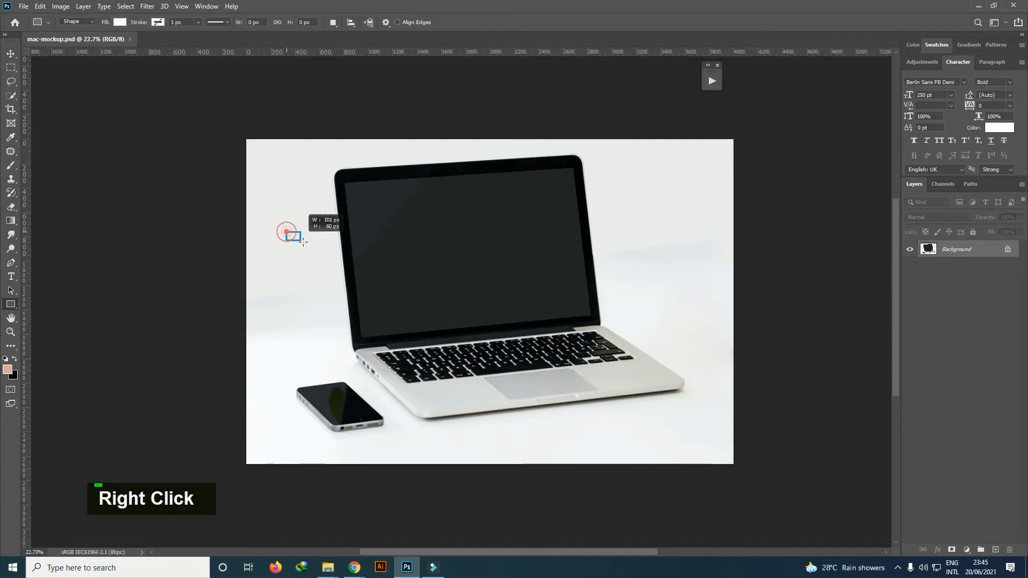
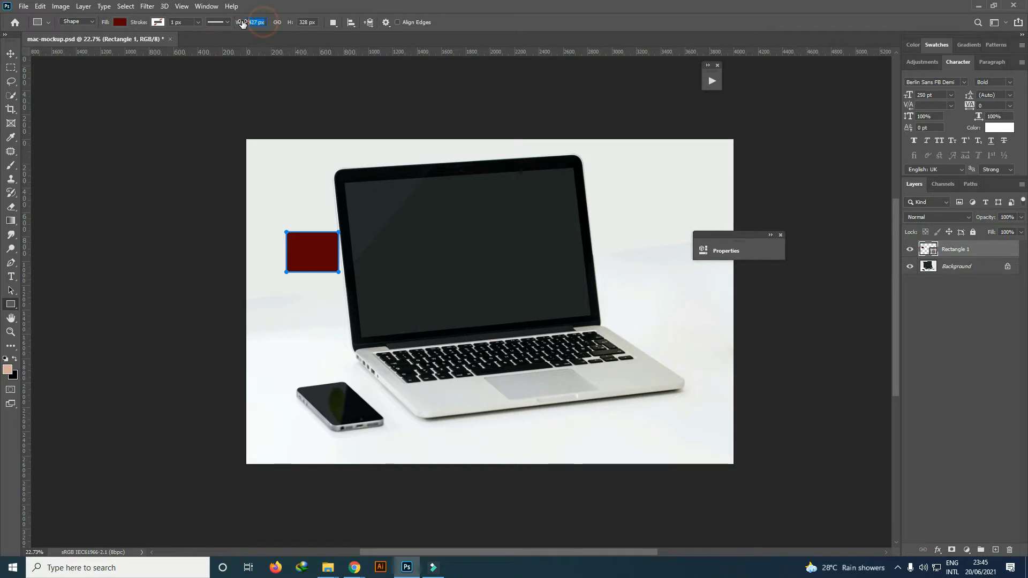
# - Size the dark red rectangle to 2560 px wide by 1600 px high
pyautogui.write('2560')
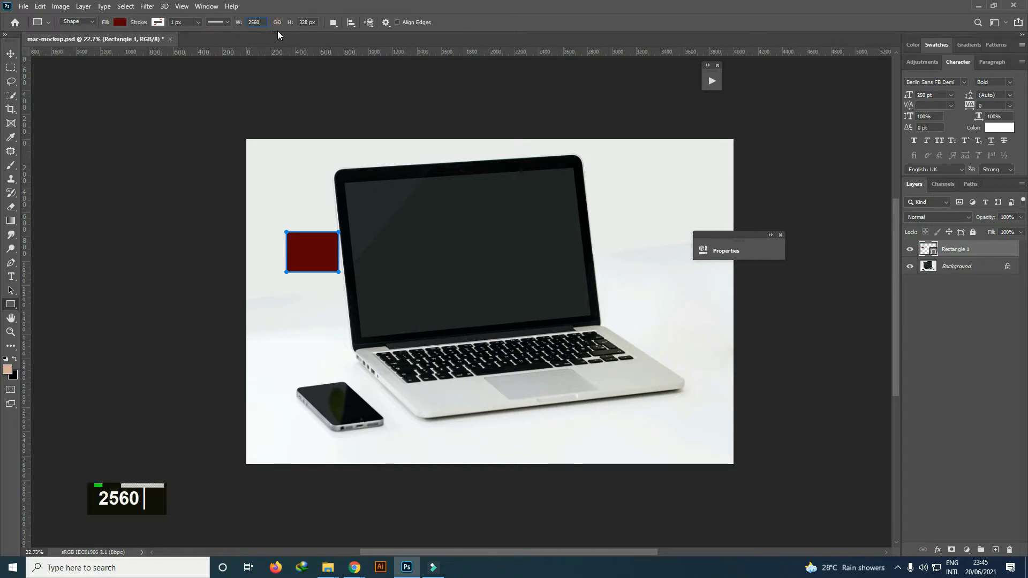
pyautogui.press('Return')
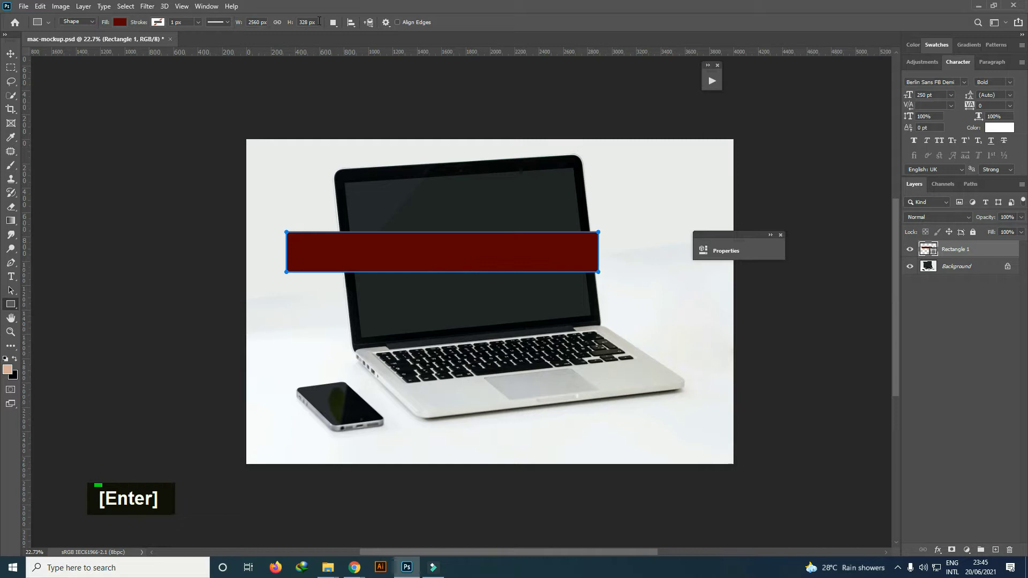
pyautogui.write('1600')
pyautogui.press('Return')
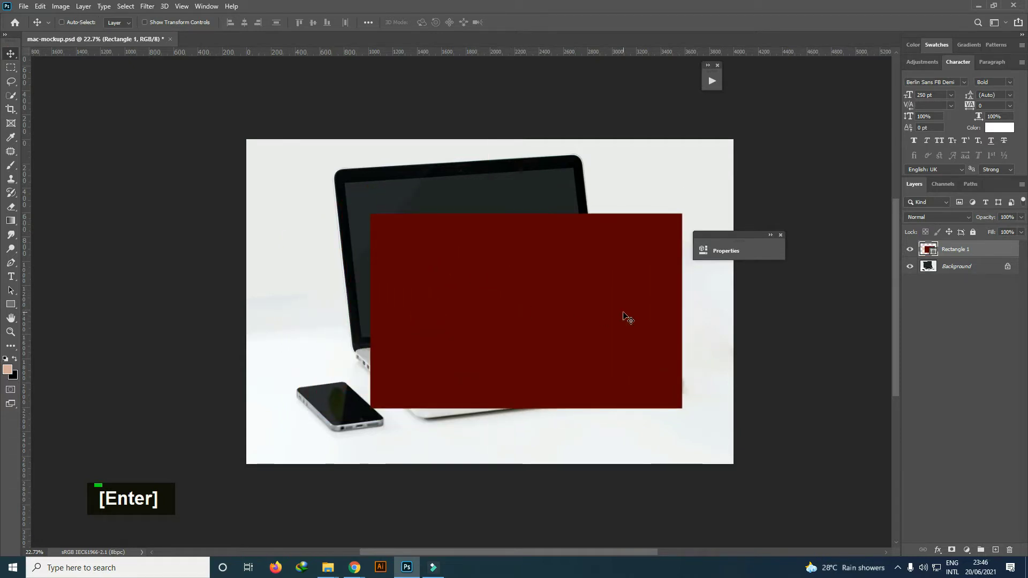
# - Rename the rectangle layer 'replace your image' and convert it to a smart object
pyautogui.doubleClick(964, 251)
pyautogui.write('replace your image')
pyautogui.press('Return')
pyautogui.rightClick(964, 253)
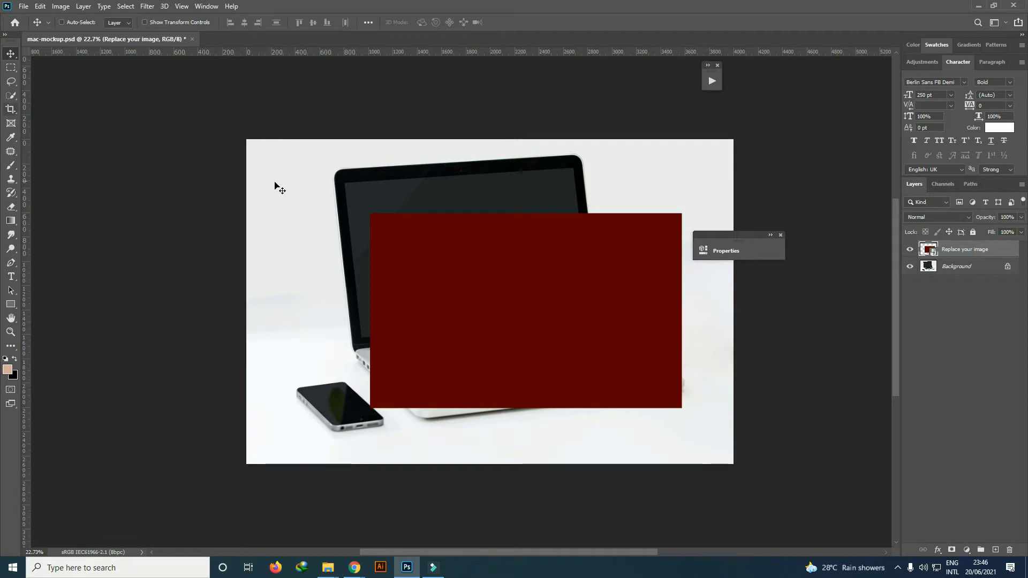
pyautogui.scroll(3)
pyautogui.scroll(3)
pyautogui.scroll(-3)
pyautogui.scroll(3)
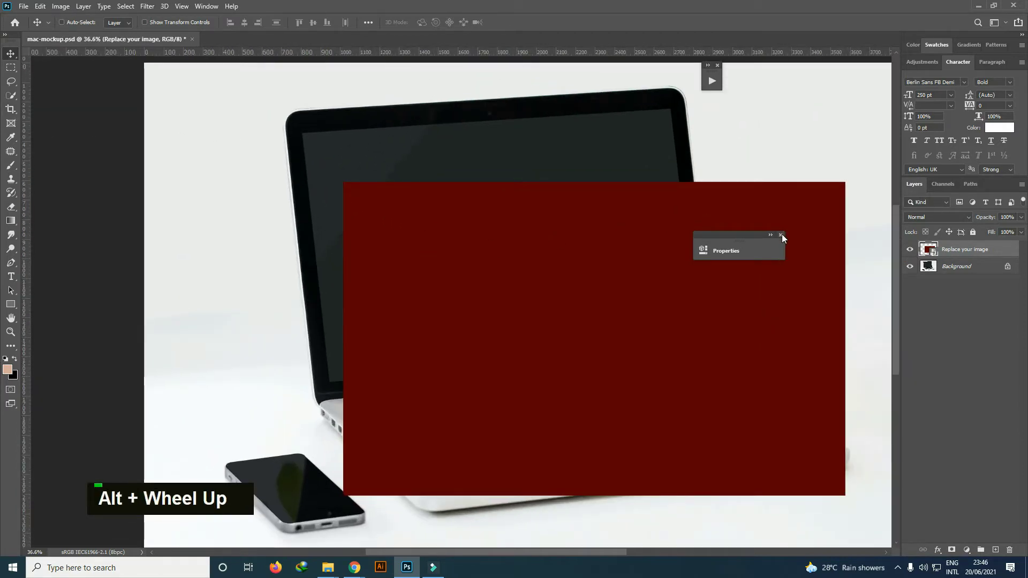
# - Nudge the rectangle's corner onto the screen's top-left and start a free transform
pyautogui.scroll(3)
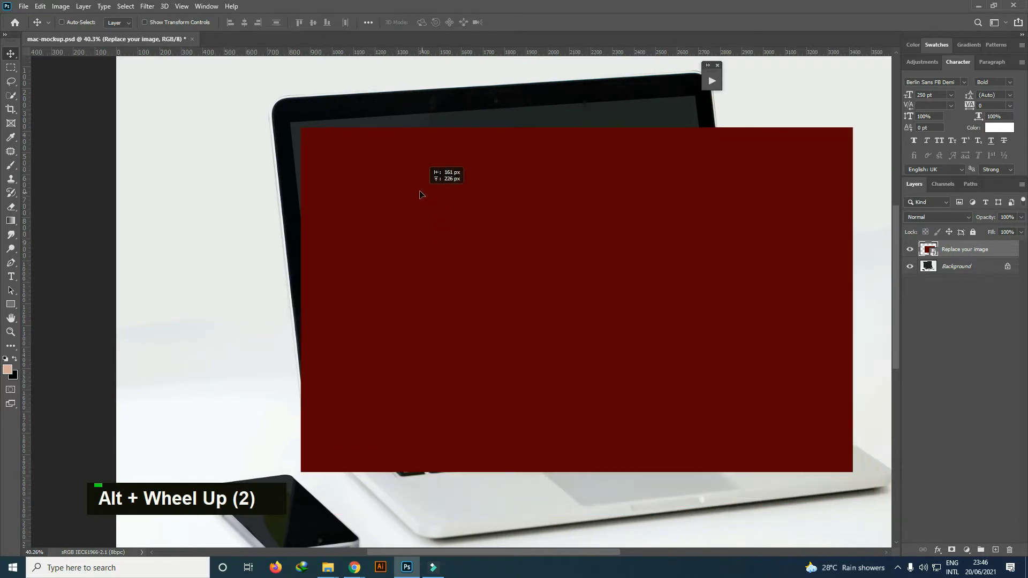
pyautogui.scroll(3)
pyautogui.scroll(3)
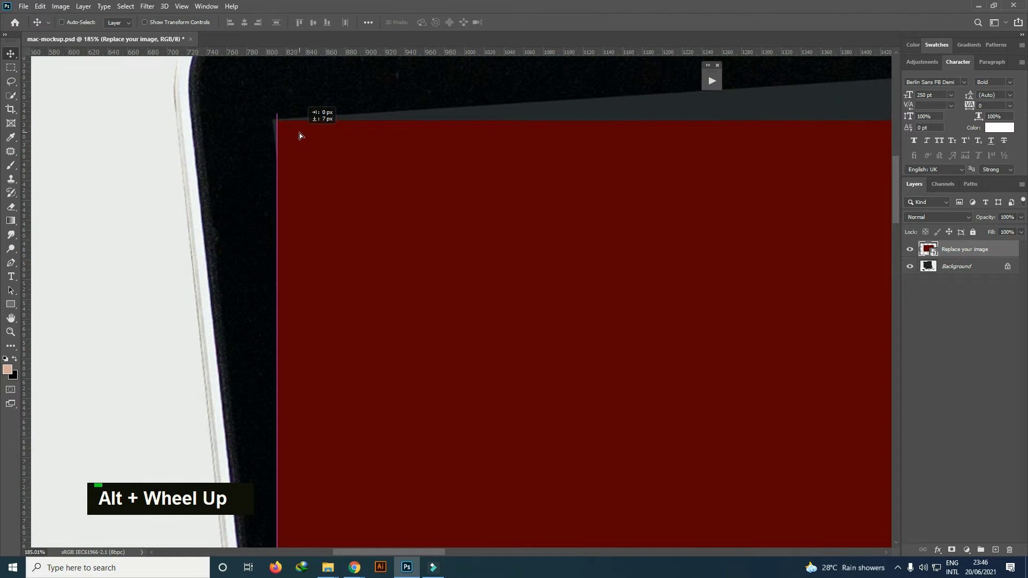
pyautogui.rightClick(303, 134)
pyautogui.press('Right')
pyautogui.press('Right')
pyautogui.press('Left')
pyautogui.press('Left')
pyautogui.press('Up')
pyautogui.press('Up')
pyautogui.scroll(-3)
pyautogui.press('ctrl+t')
# - Distort the rectangle's four corners to match the laptop screen and commit the transform
pyautogui.rightClick(508, 249)
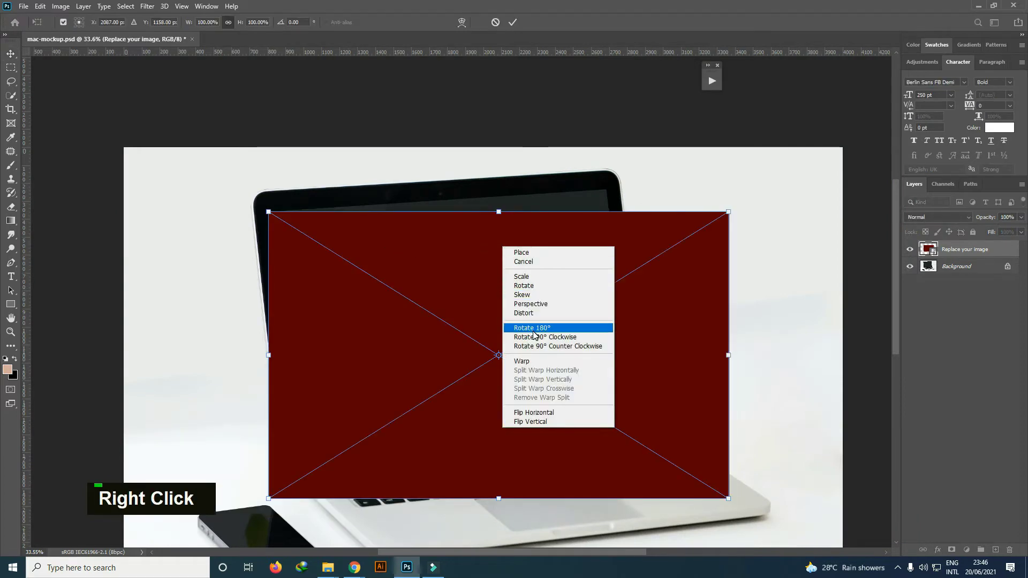
pyautogui.scroll(3)
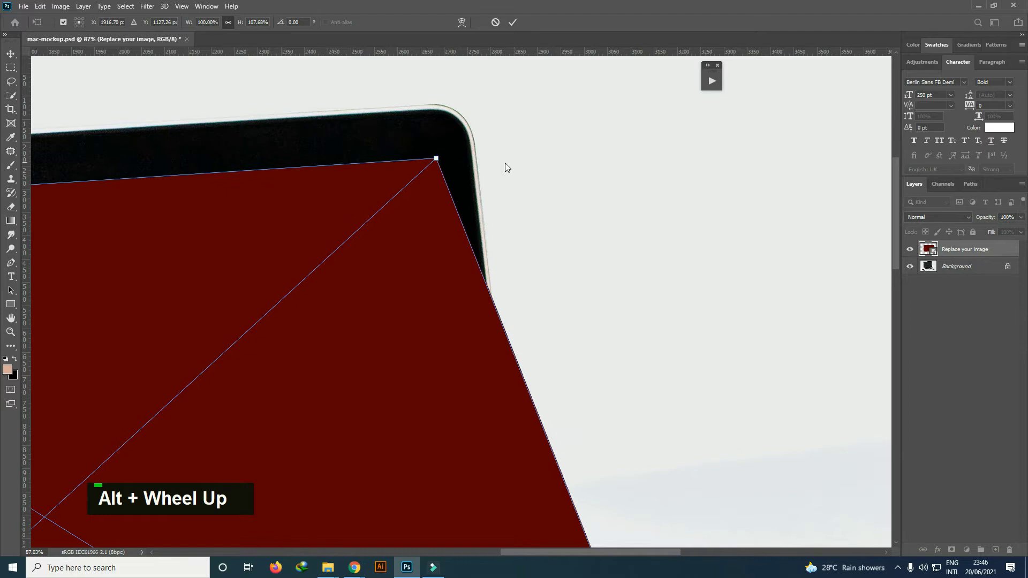
pyautogui.scroll(-3)
pyautogui.scroll(3)
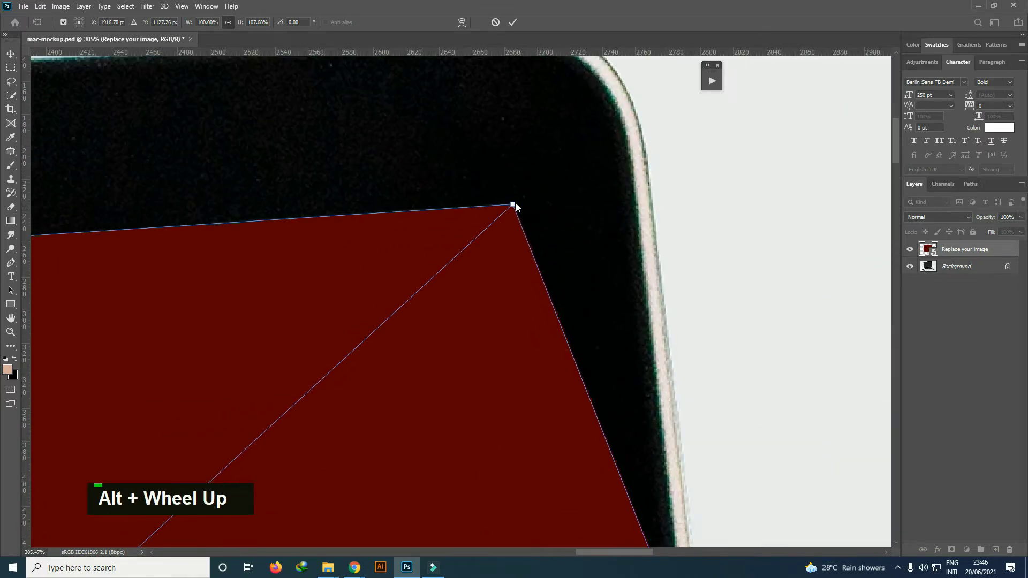
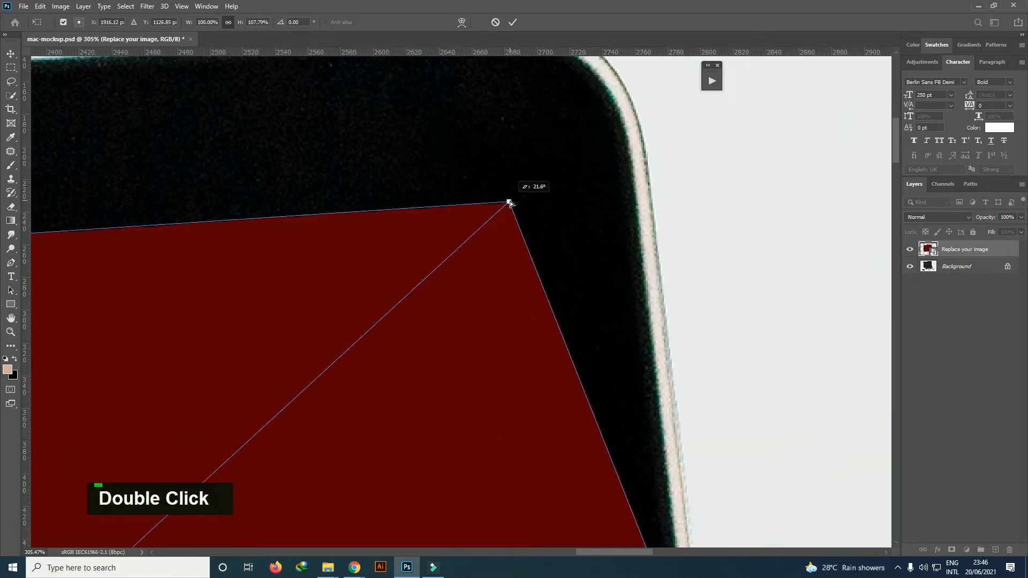
pyautogui.scroll(-3)
pyautogui.scroll(-3)
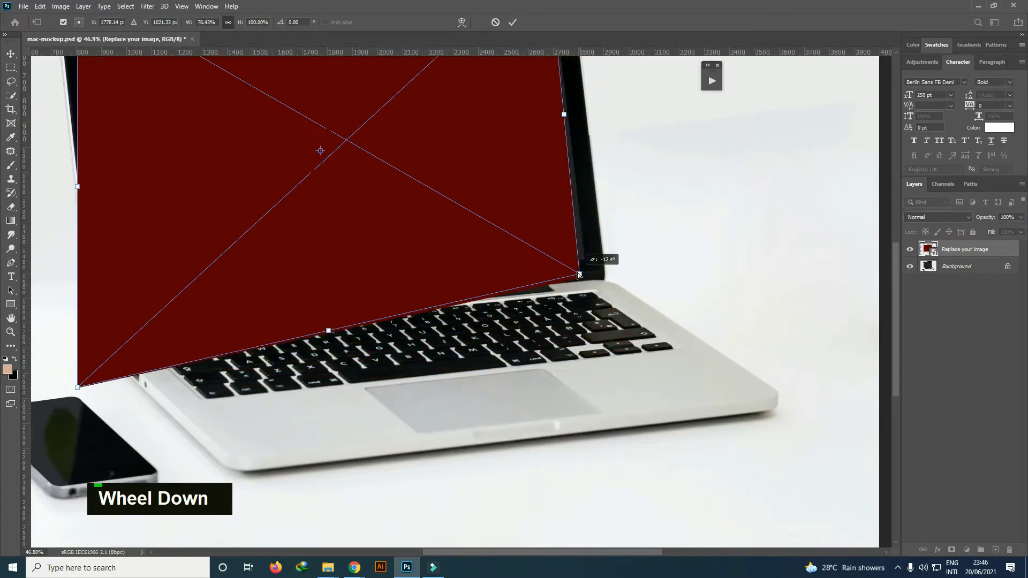
pyautogui.scroll(3)
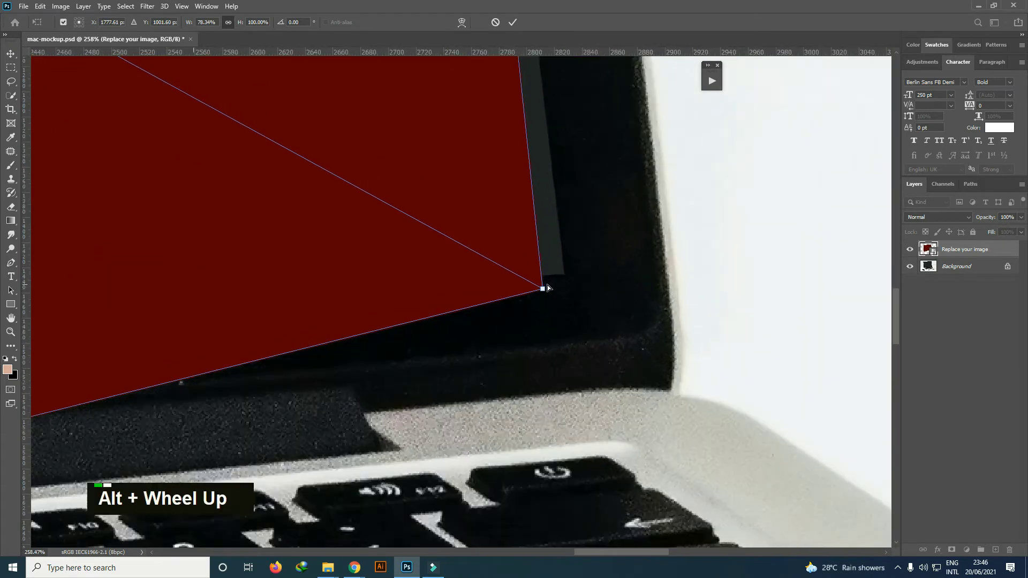
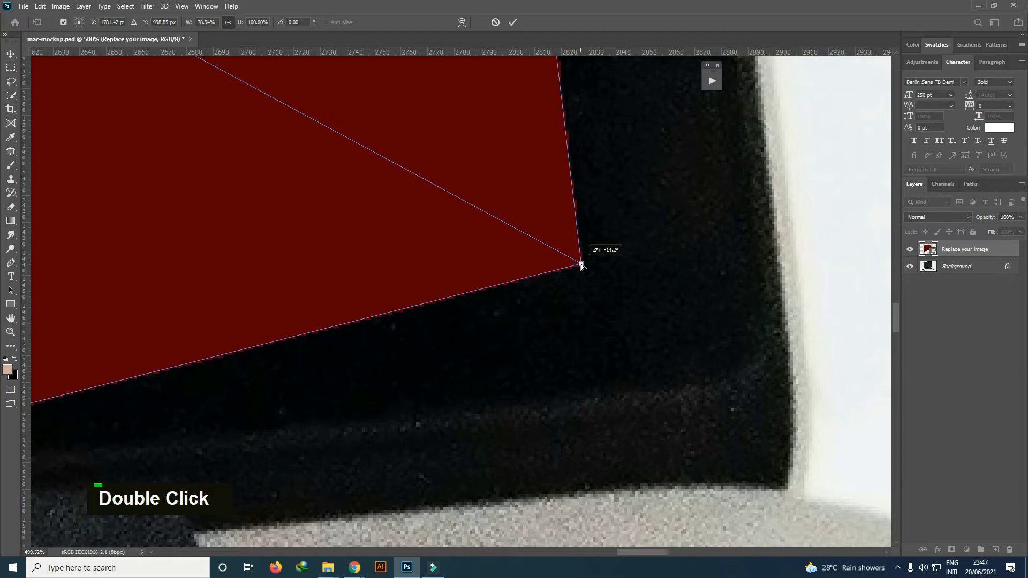
pyautogui.scroll(-3)
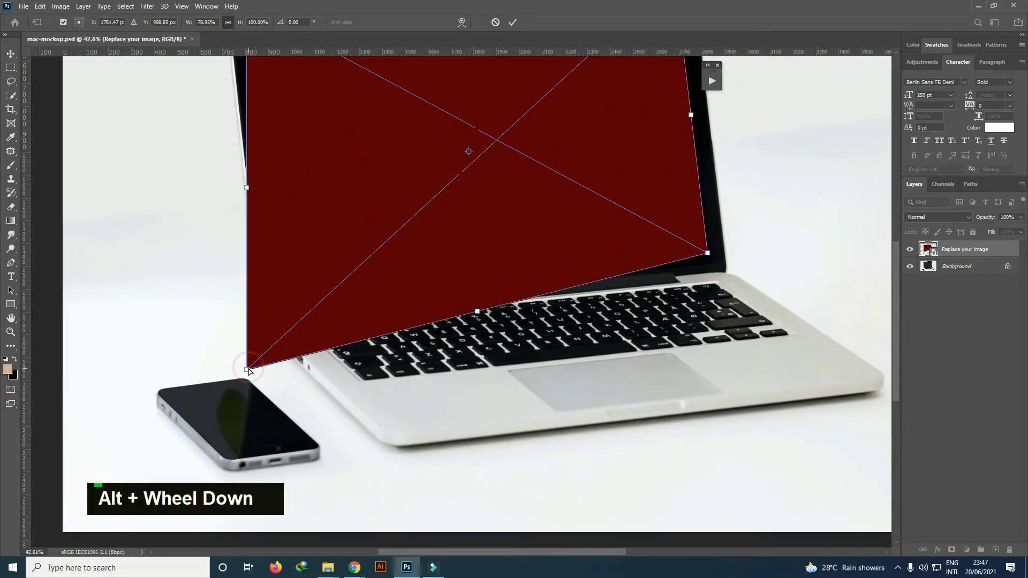
pyautogui.scroll(3)
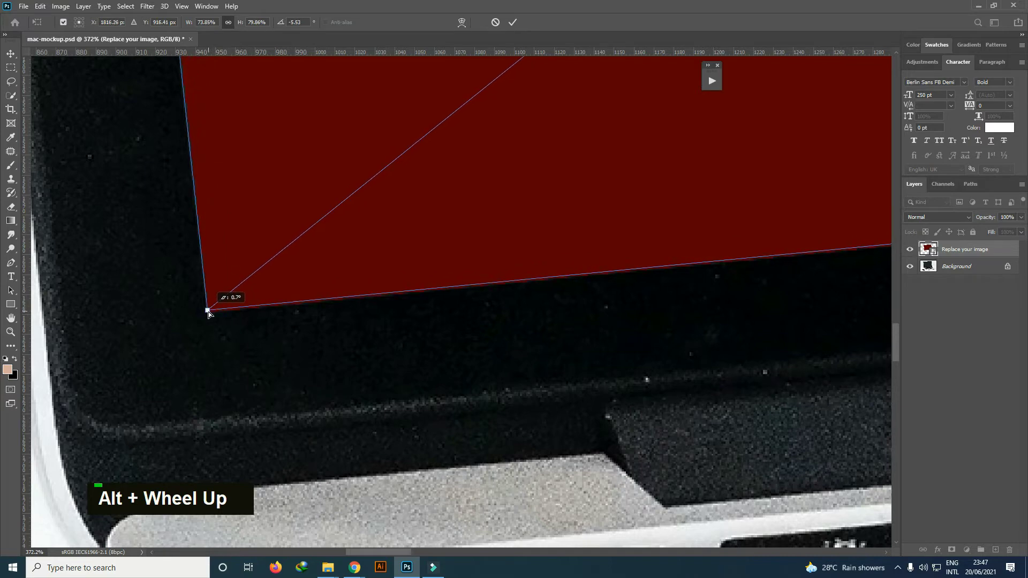
pyautogui.scroll(-3)
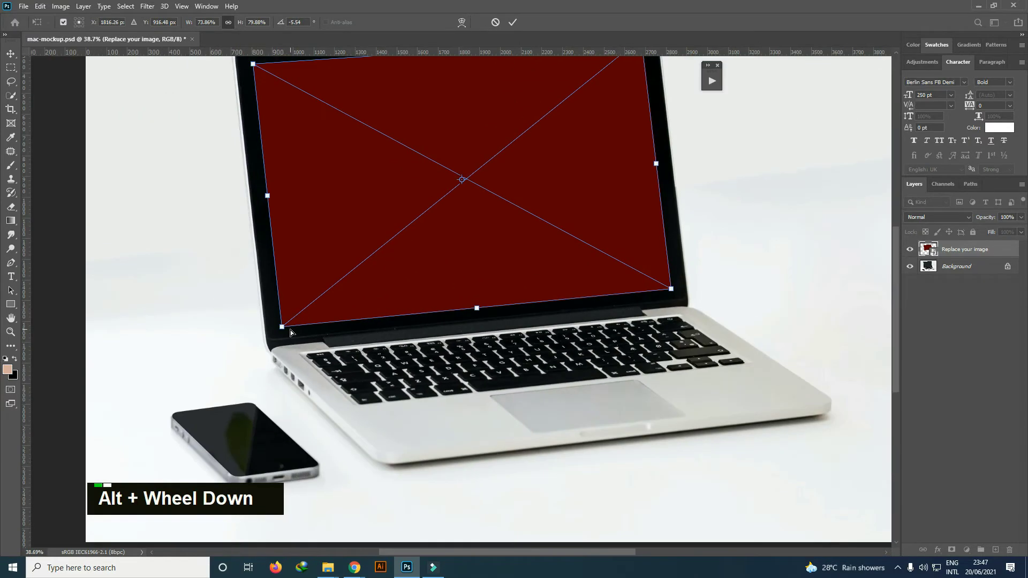
pyautogui.scroll(3)
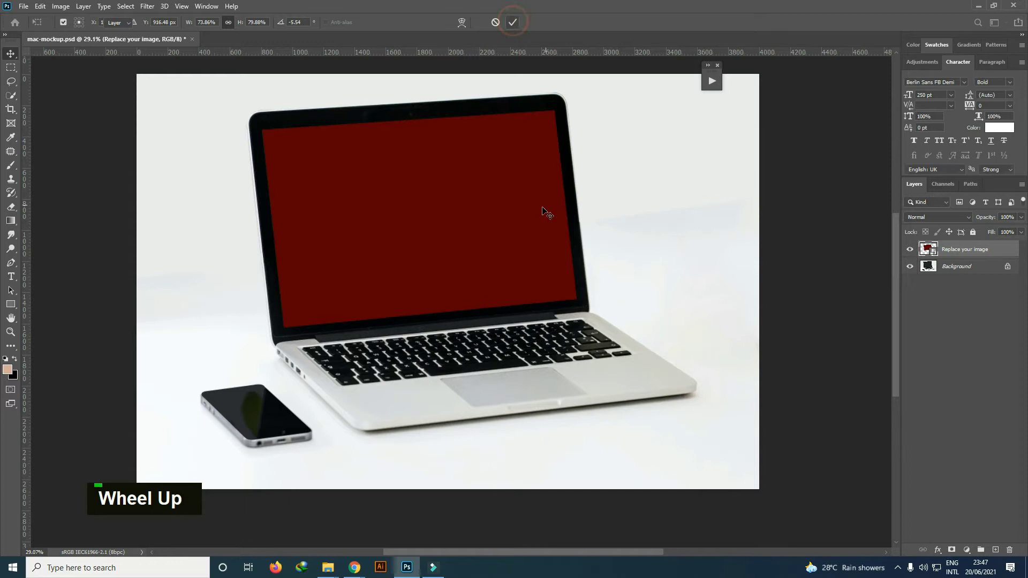
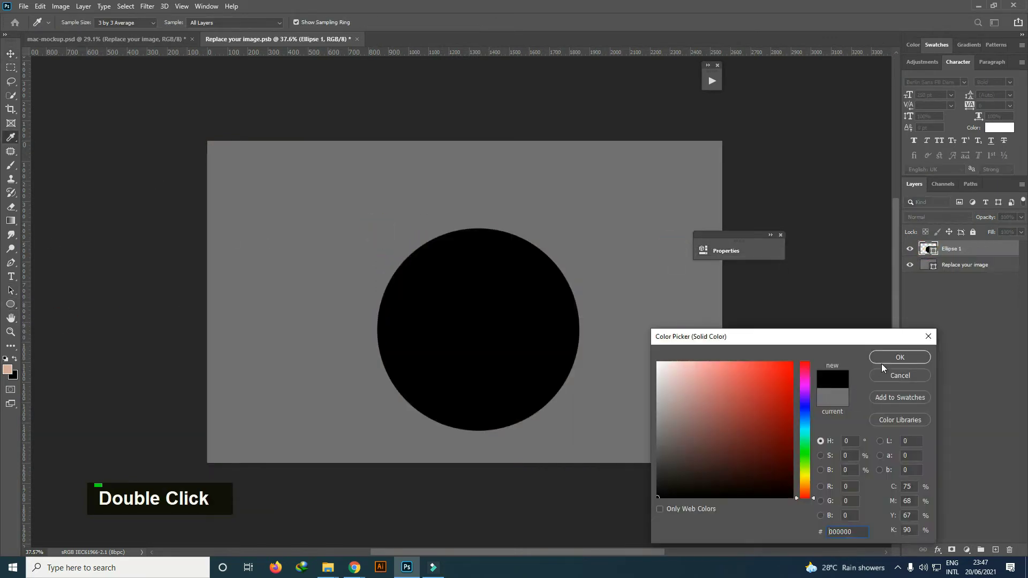
# - Enter the screen's smart object and rename its grey layer 'background'
pyautogui.click(960, 249)
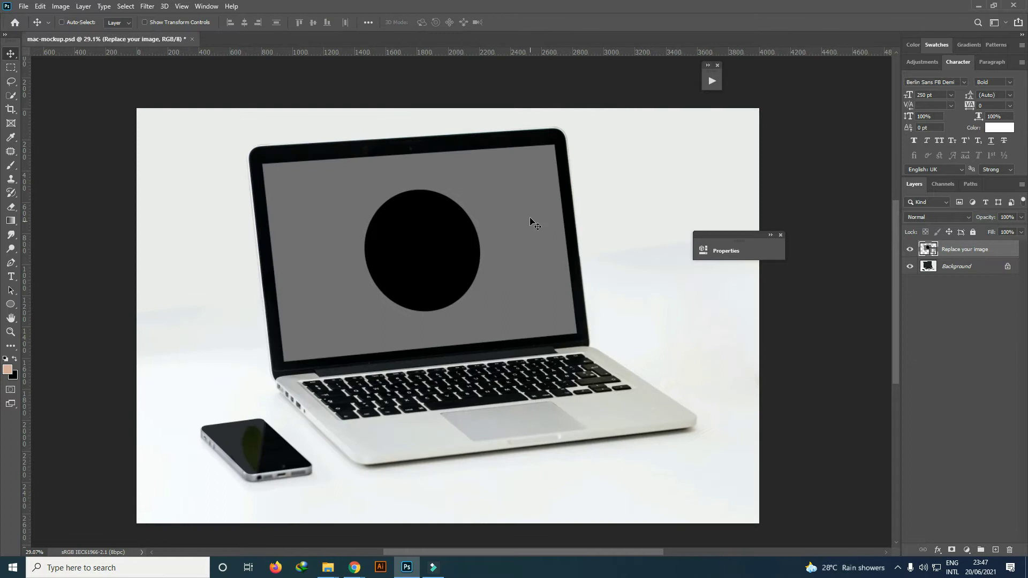
pyautogui.doubleClick(927, 250)
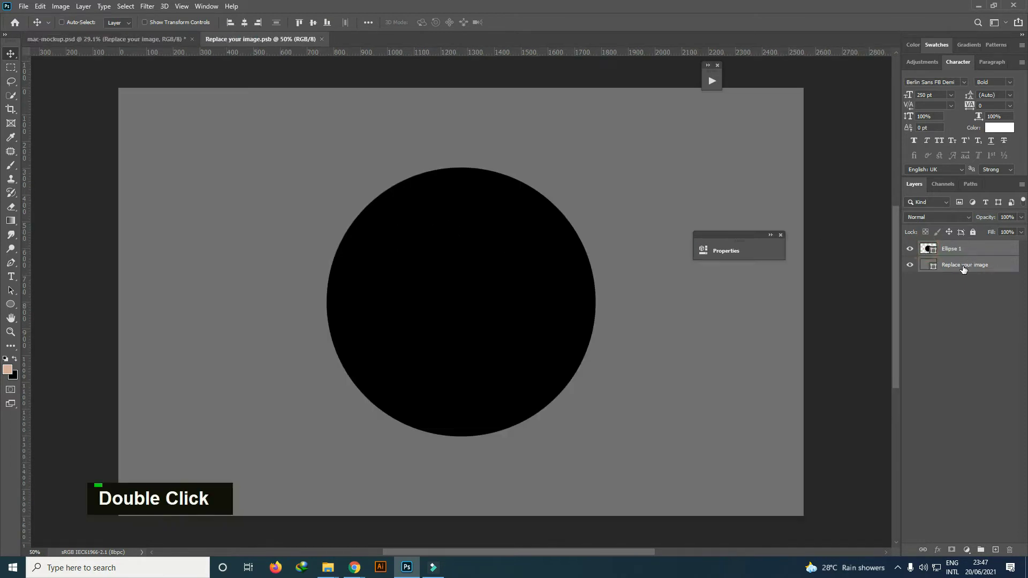
pyautogui.doubleClick(972, 266)
pyautogui.write('background')
pyautogui.press('Return')
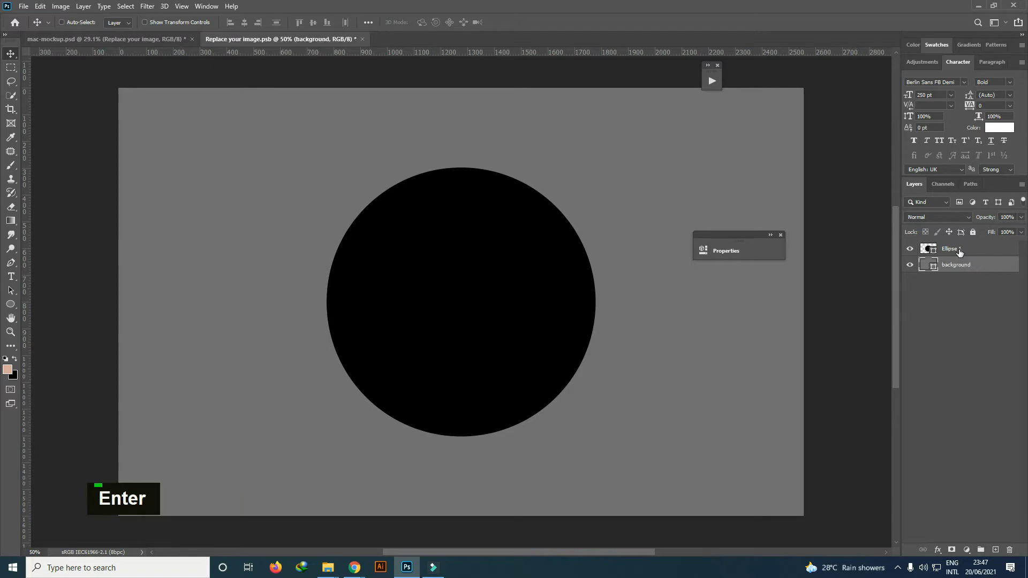
# - Delete the black circle layer and place the mac-screen-sample image on the canvas
pyautogui.press('Delete')
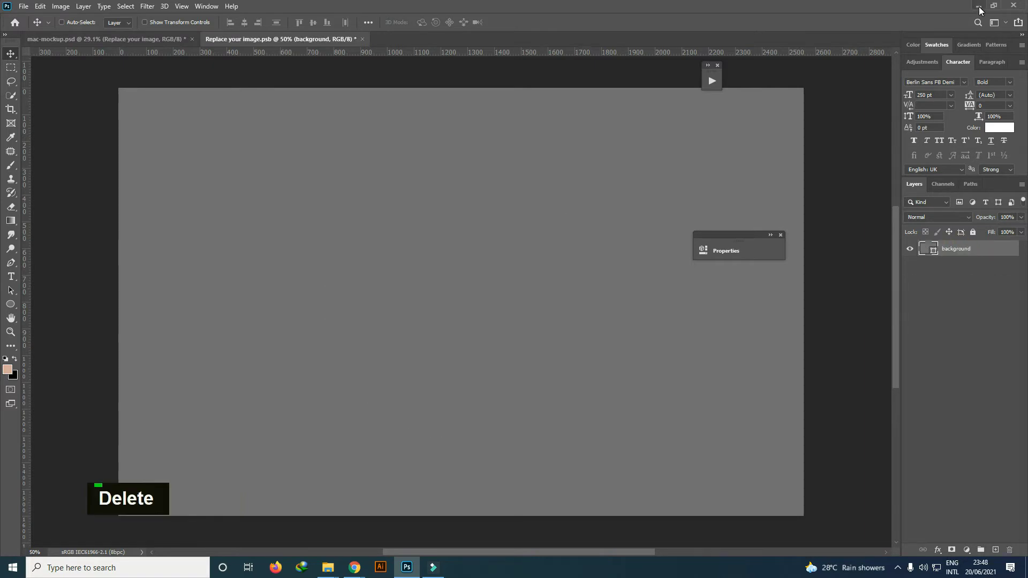
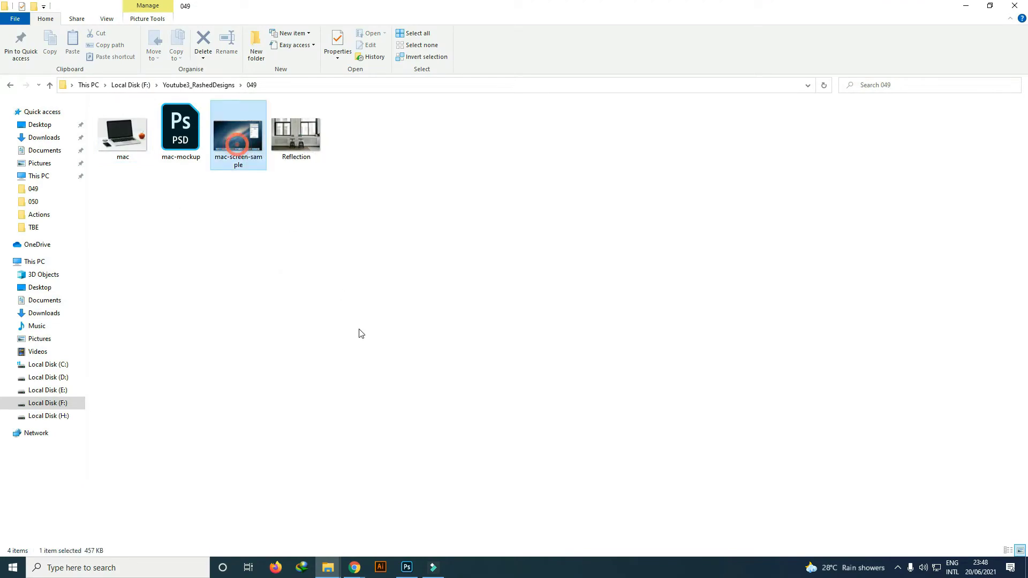
pyautogui.scroll(-3)
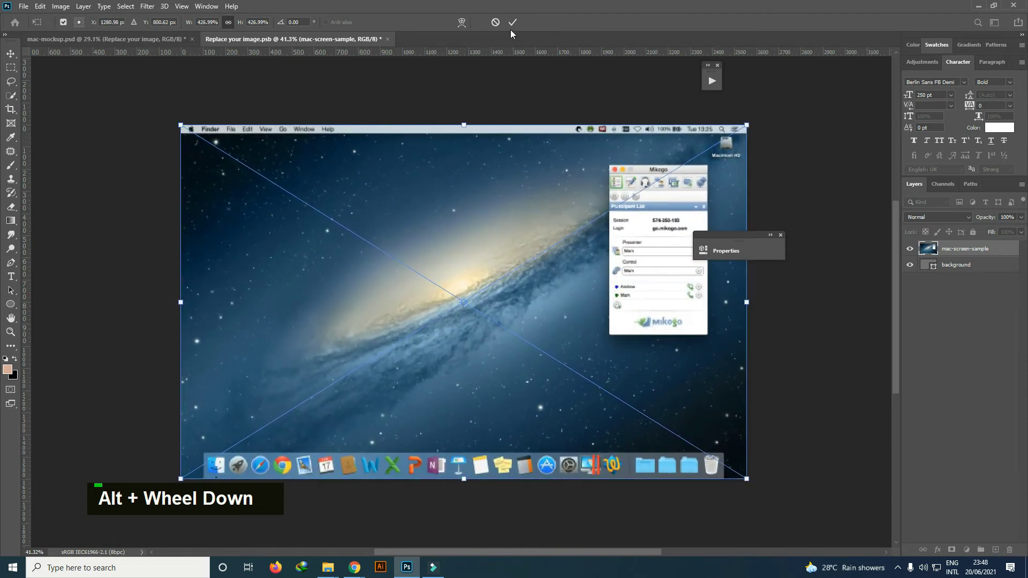
# - Fit mac-screen-sample to the canvas and copy its menu-bar strip to a layer named Top
pyautogui.scroll(-3)
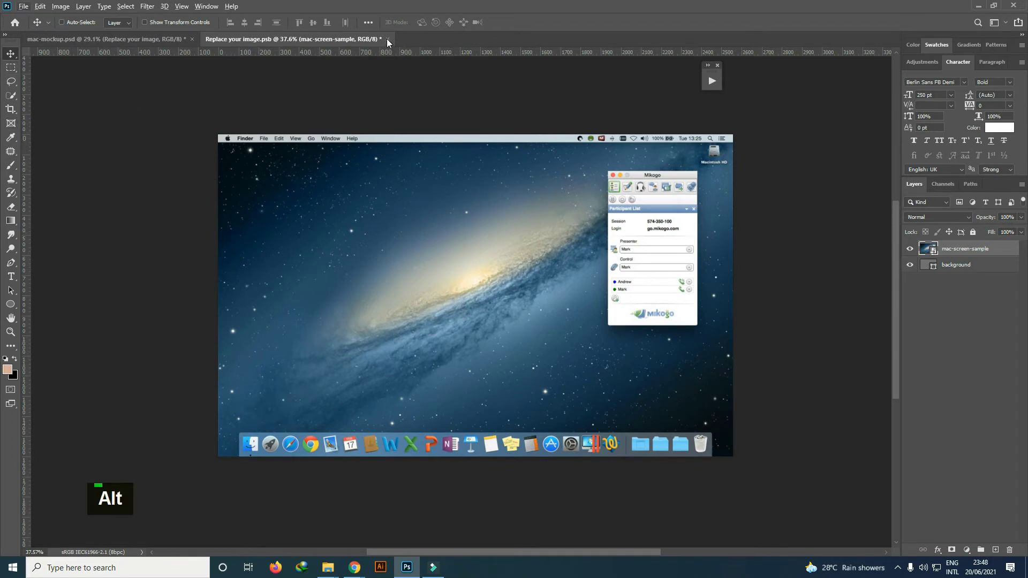
pyautogui.scroll(3)
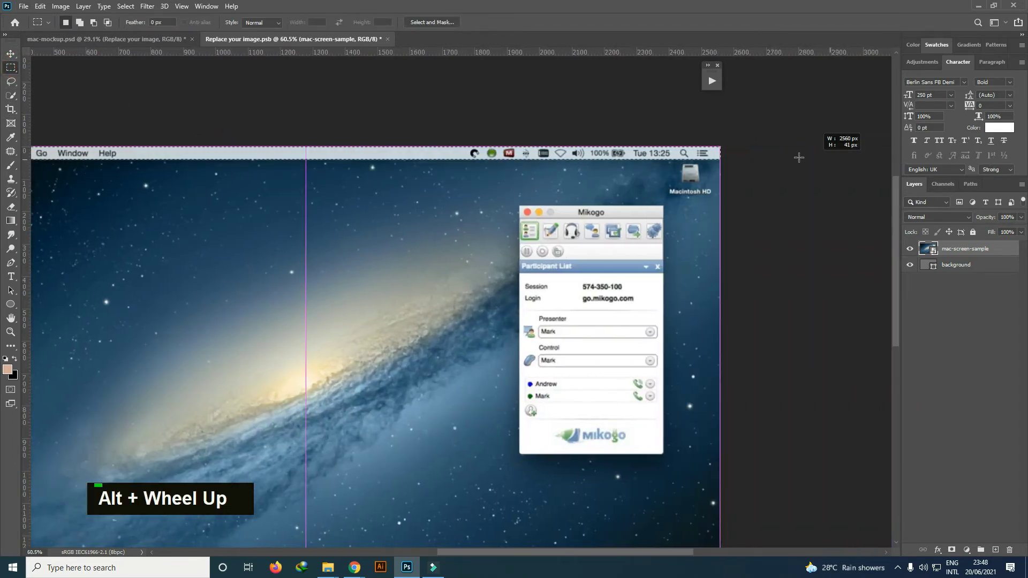
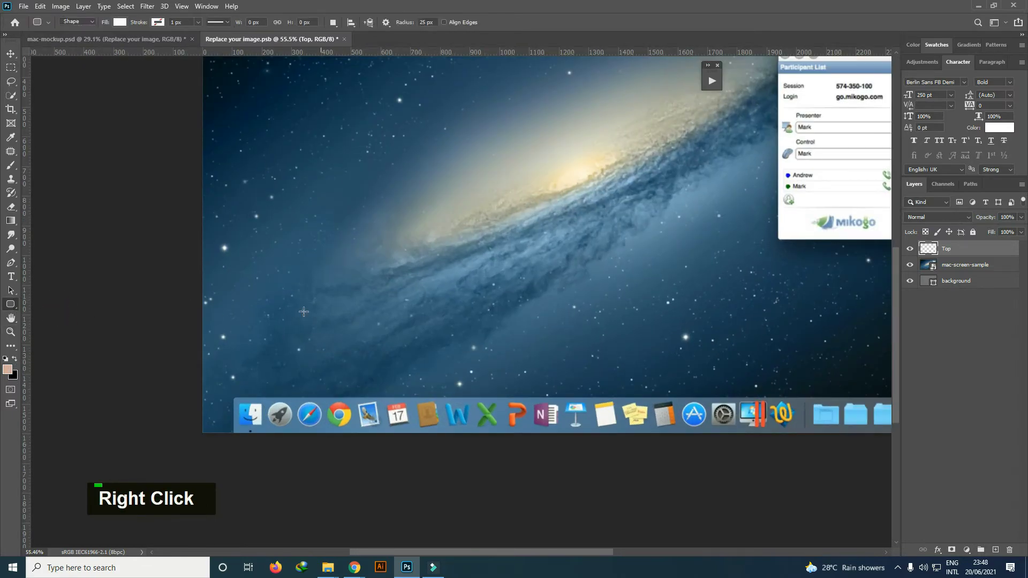
# - Check the Top strip, then cover the dock with a white rounded rectangle for the Bottom layer
pyautogui.press('ctrl+z')
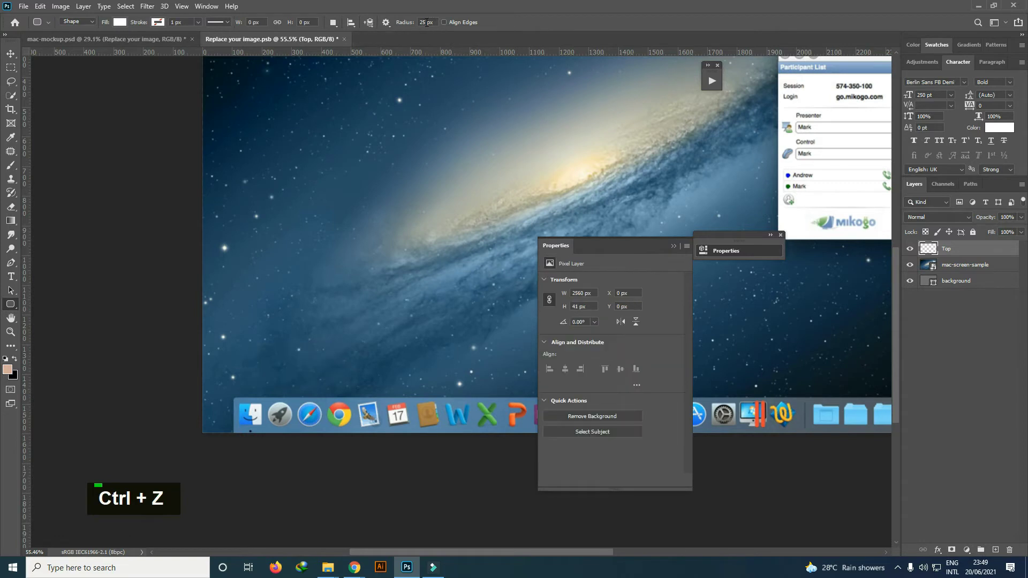
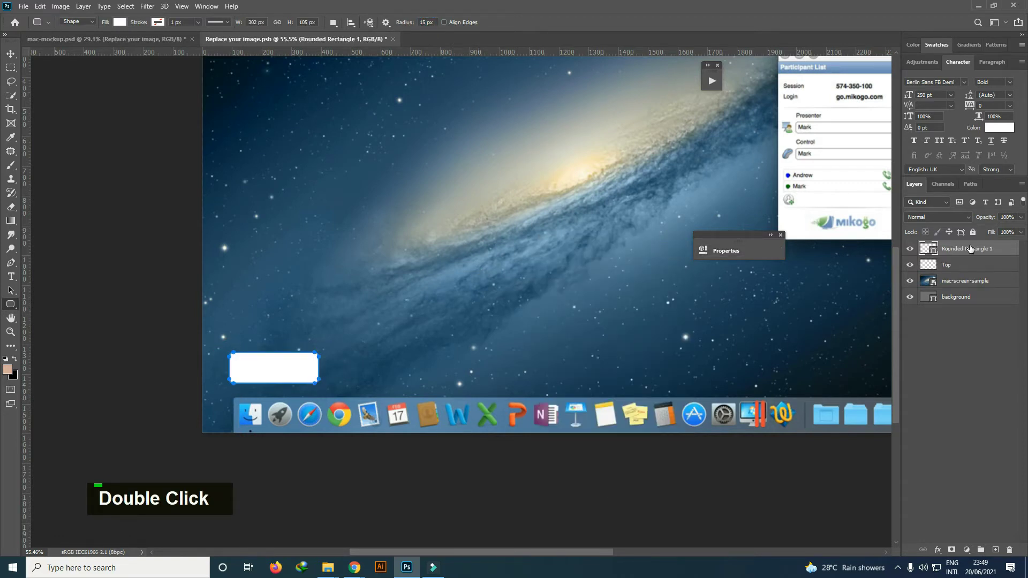
pyautogui.press('Delete')
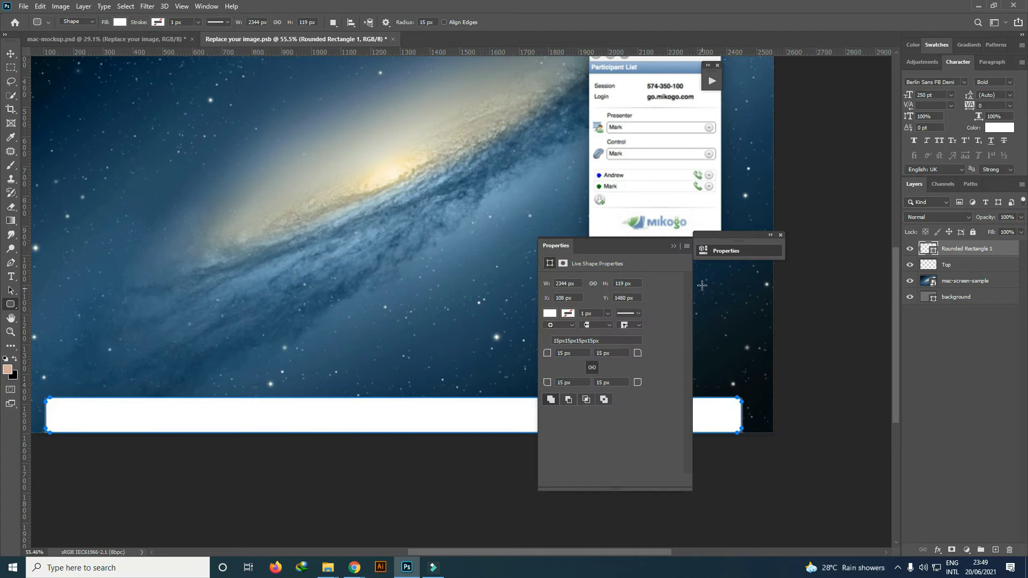
pyautogui.scroll(-3)
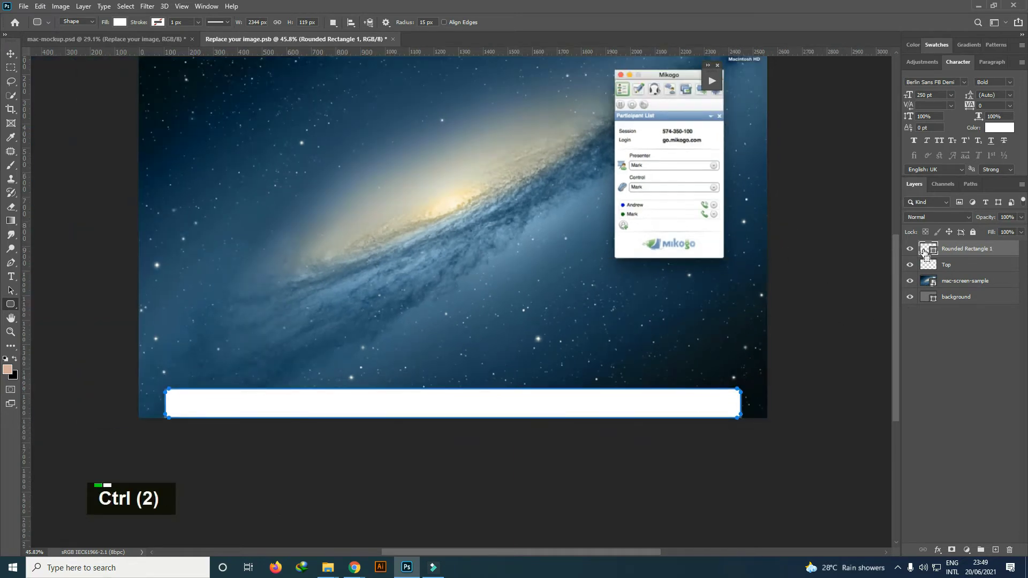
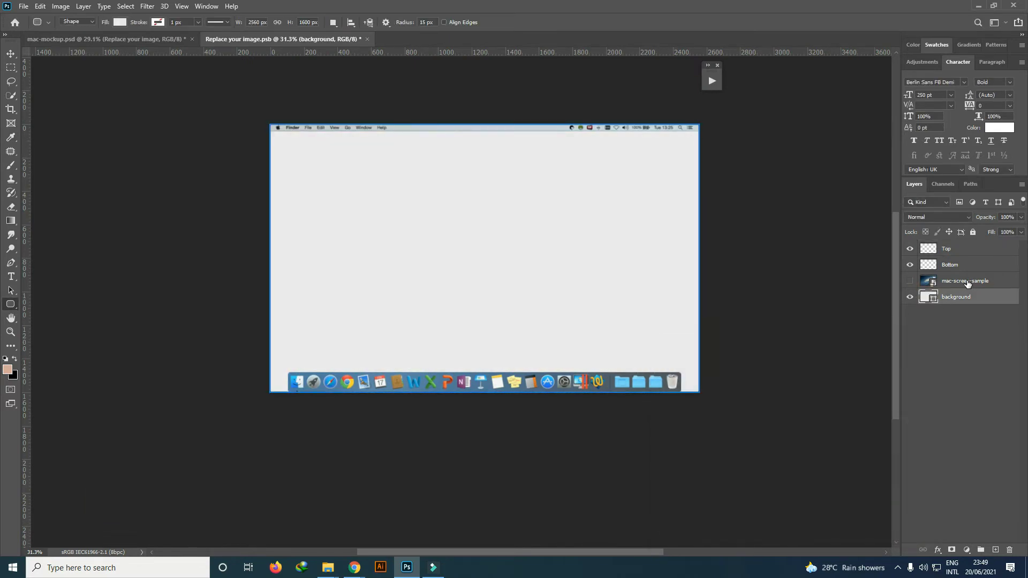
# - Group Top and Bottom as 'elements' and begin renaming a new empty layer
pyautogui.click(967, 253)
pyautogui.press('ctrl+g')
pyautogui.doubleClick(957, 253)
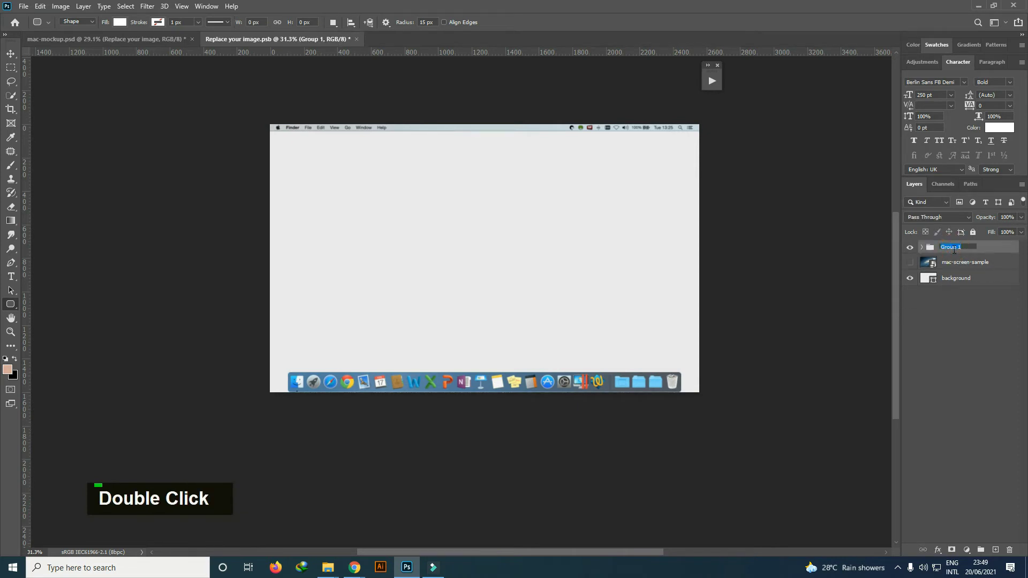
pyautogui.write('elements')
pyautogui.press('Return')
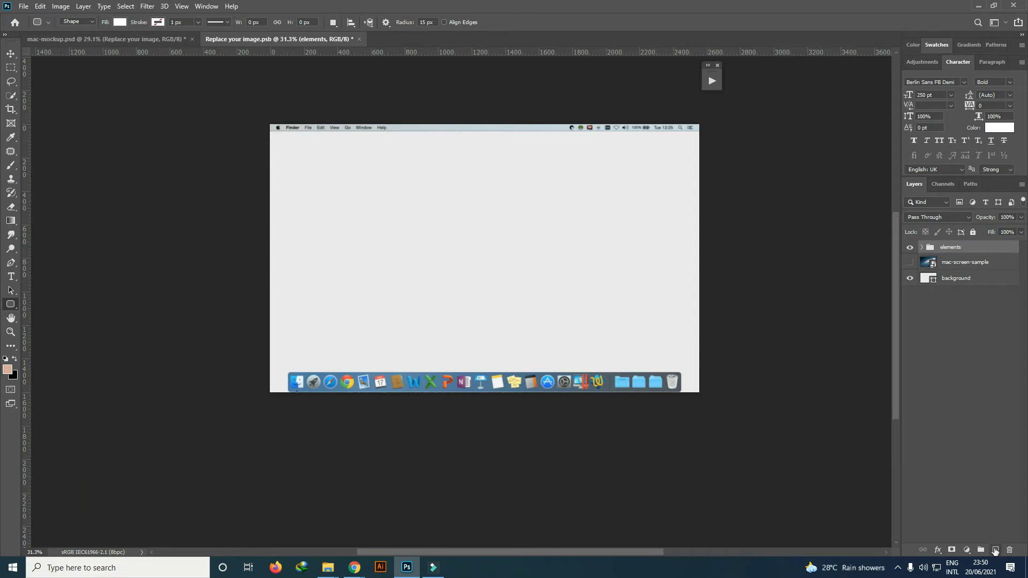
pyautogui.doubleClick(958, 267)
# - Name the new empty layer 'your content'
pyautogui.write('your content')
pyautogui.press('Return')
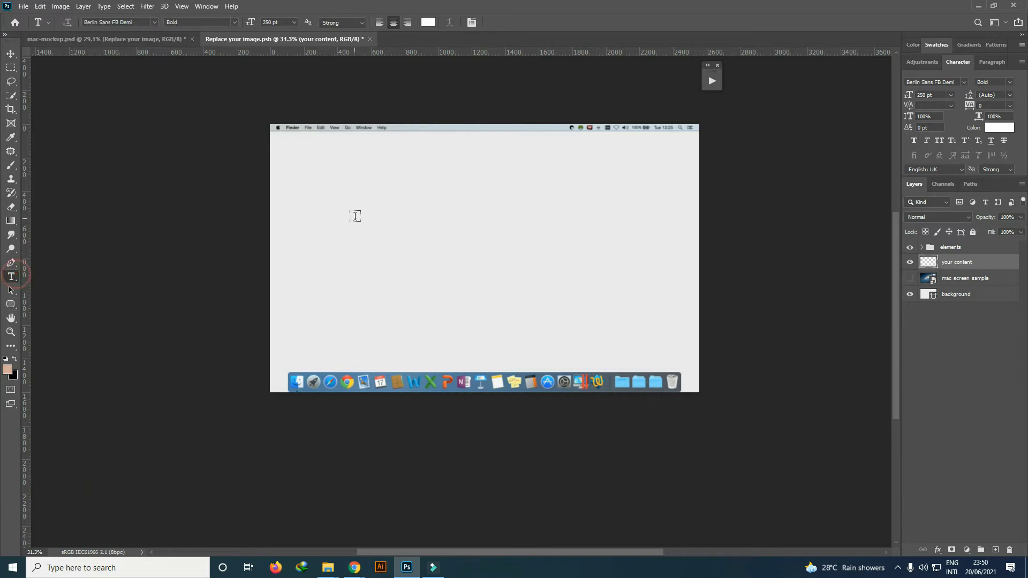
# - Type 'your image here' on three lines over the screen canvas
pyautogui.write('your')
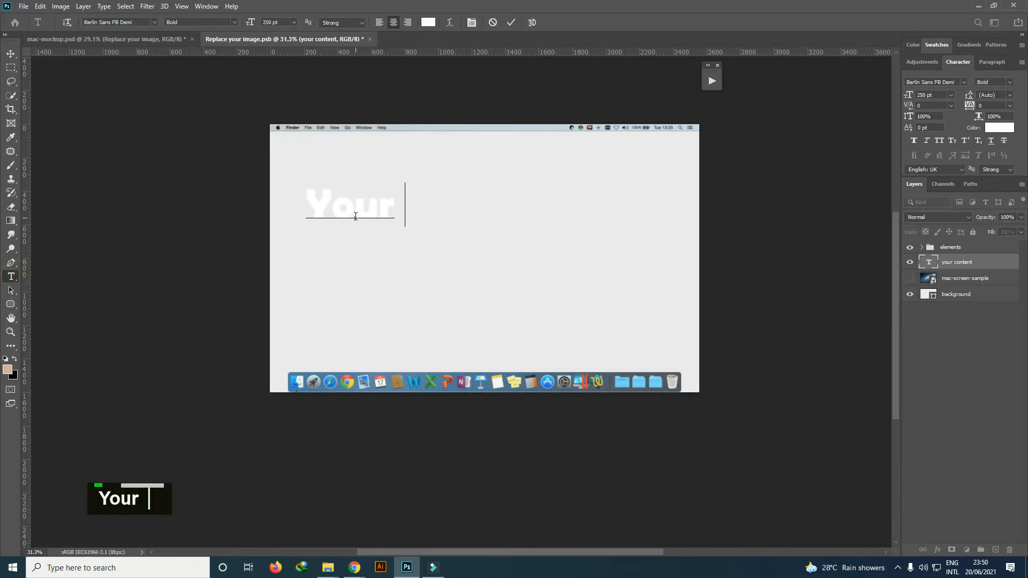
pyautogui.press('Return')
pyautogui.write('image')
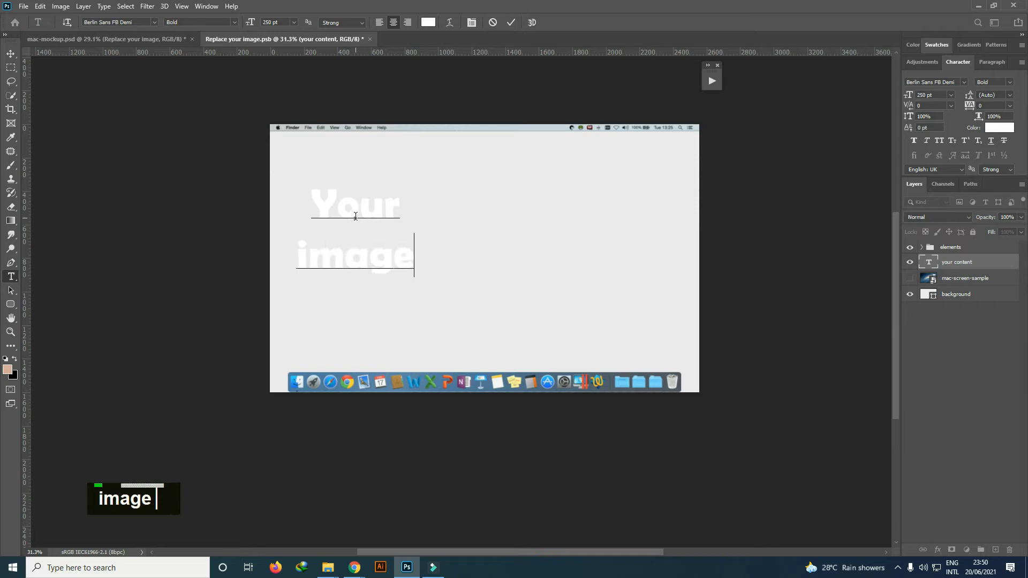
pyautogui.press('Return')
pyautogui.write('here')
pyautogui.write('y')
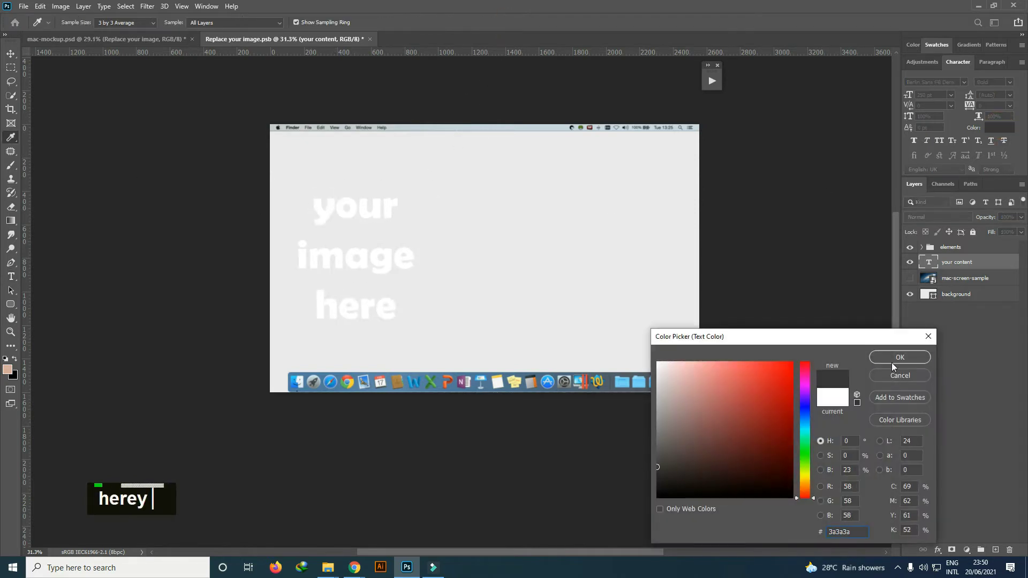
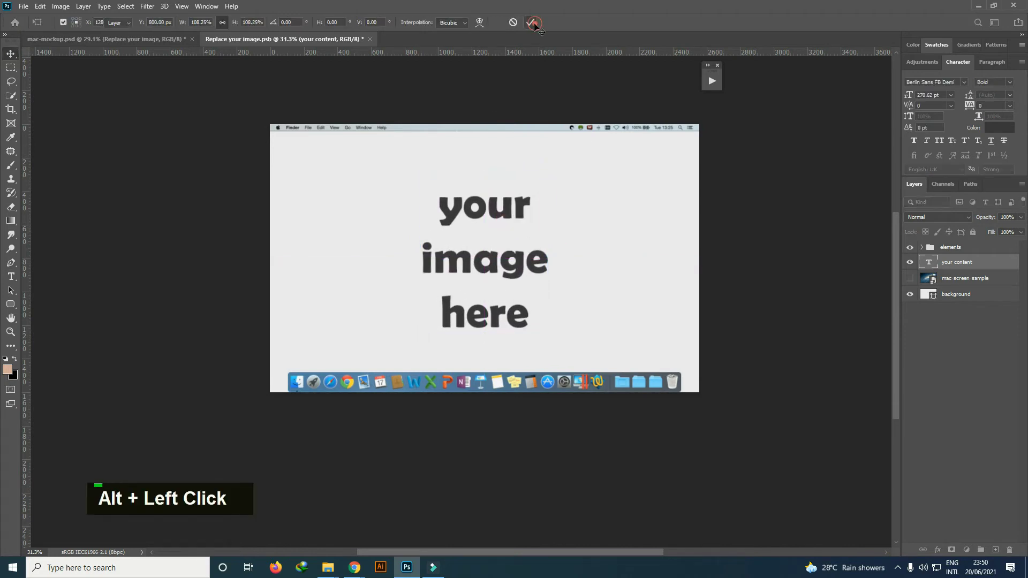
# - Enable Inner Glow on the 'Replace your image' layer, adjusting its opacity and size so the screen edges shade softly
pyautogui.scroll(3)
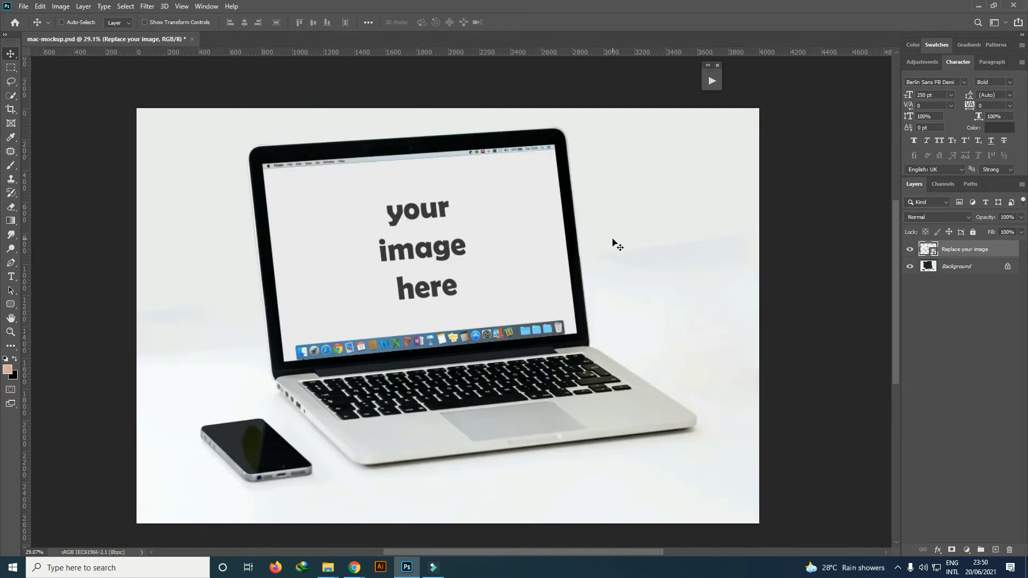
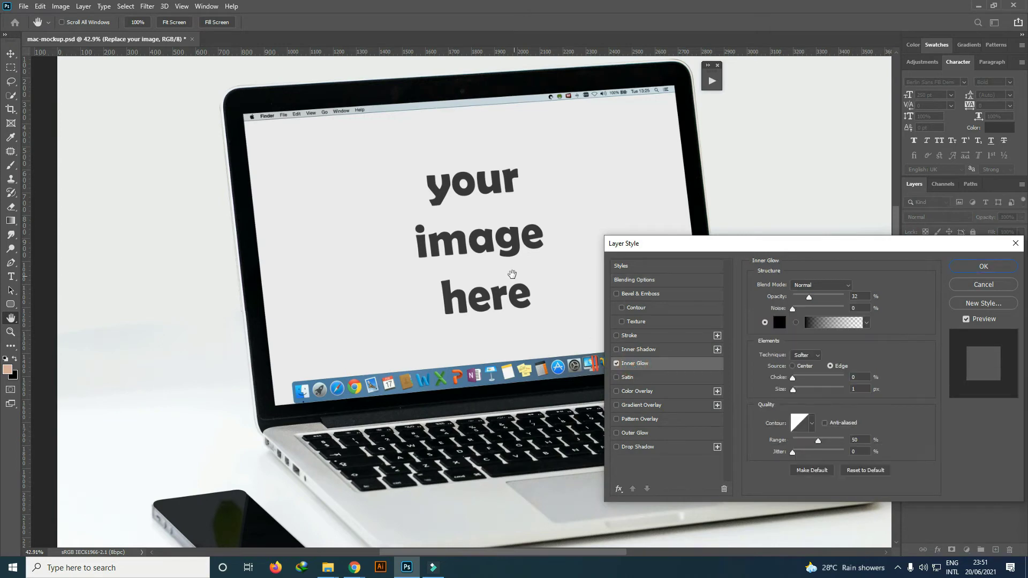
pyautogui.scroll(3)
pyautogui.doubleClick(959, 276)
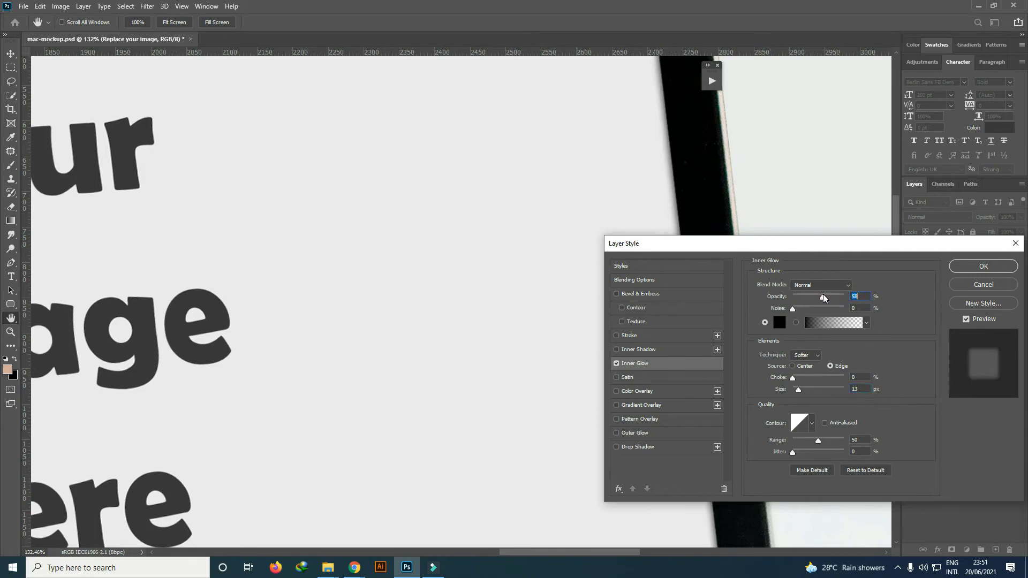
pyautogui.scroll(-3)
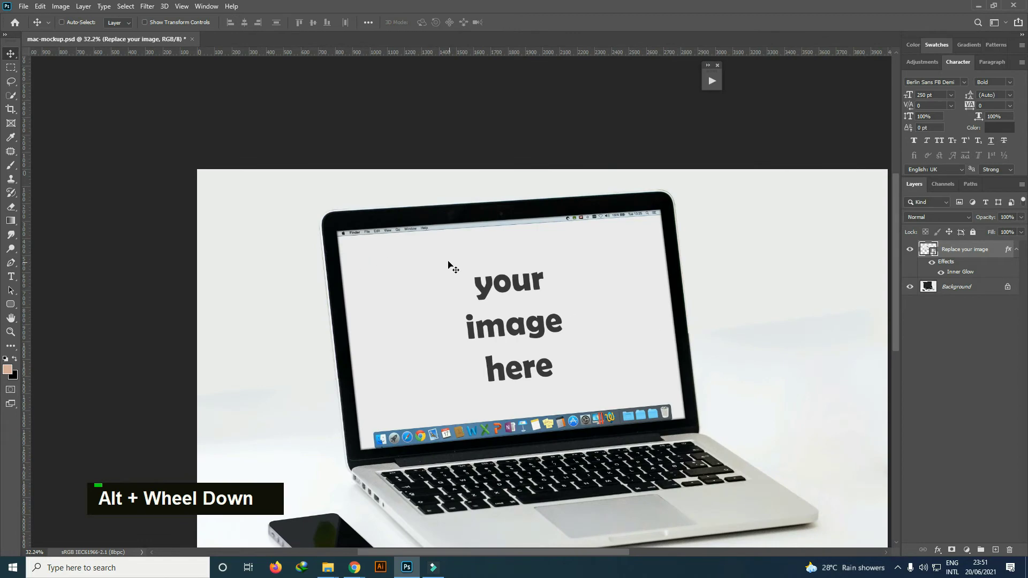
pyautogui.doubleClick(960, 276)
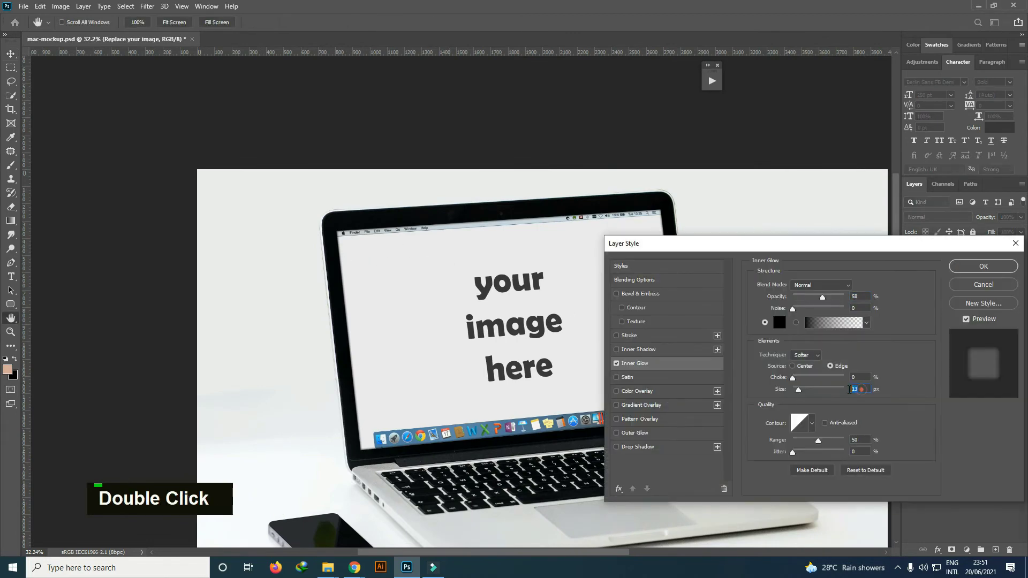
pyautogui.press('4')
pyautogui.scroll(3)
pyautogui.scroll(3)
pyautogui.scroll(-3)
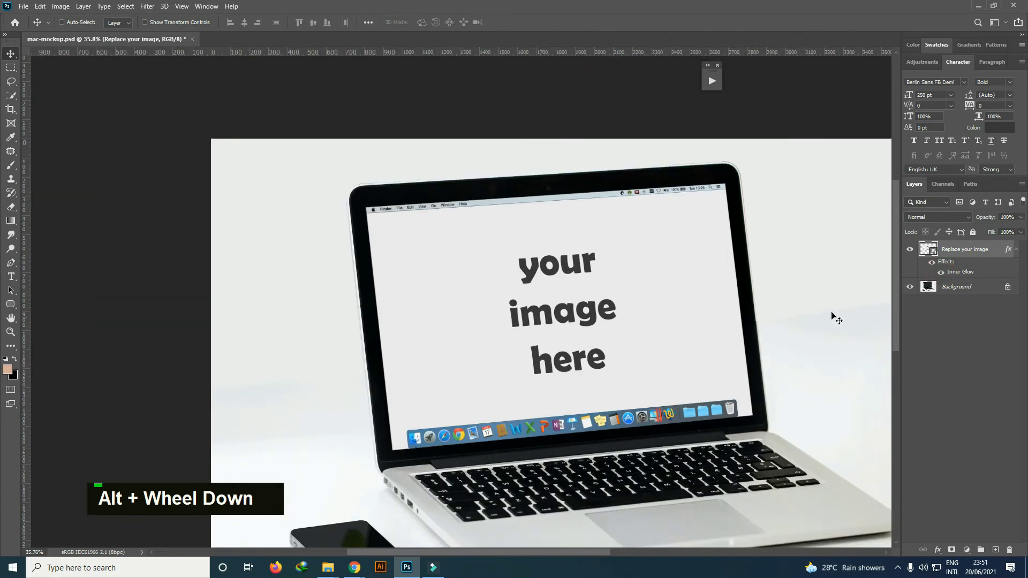
pyautogui.scroll(-3)
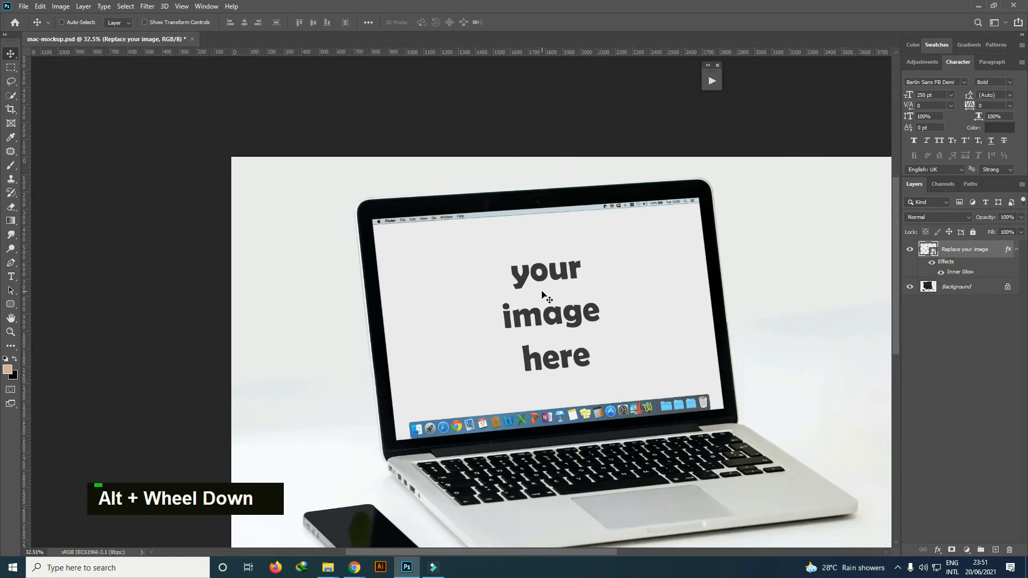
# - Turn the triangular path into a white Solid Color fill layer named 'reflection 1'
pyautogui.scroll(-3)
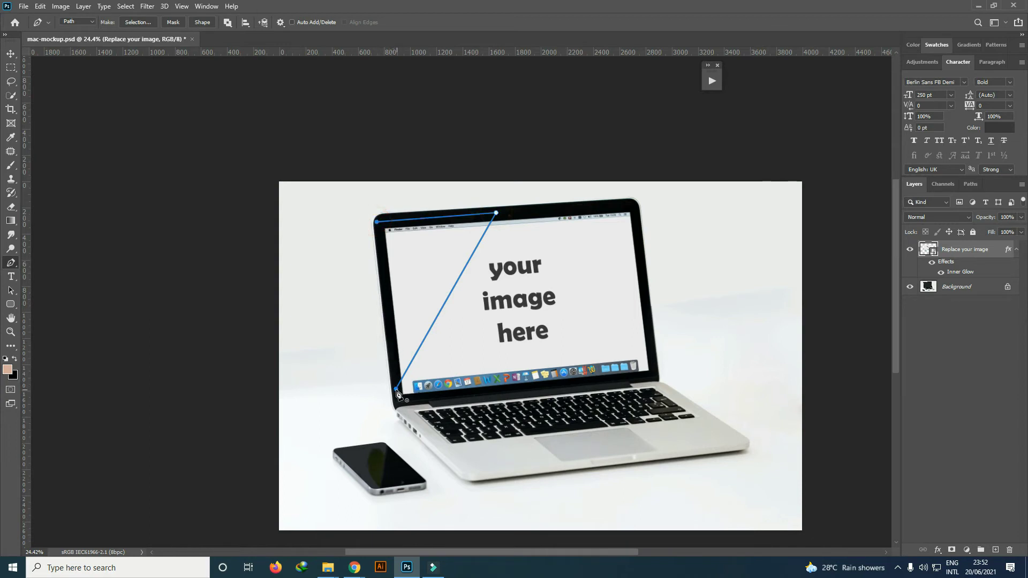
pyautogui.rightClick(971, 553)
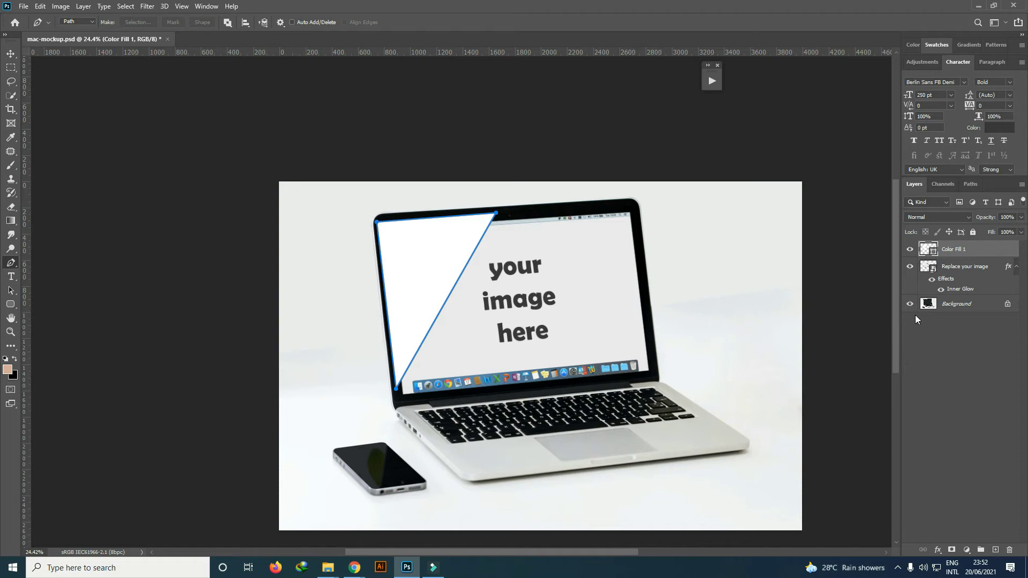
pyautogui.doubleClick(959, 250)
pyautogui.press('r')
pyautogui.write('reflection 1')
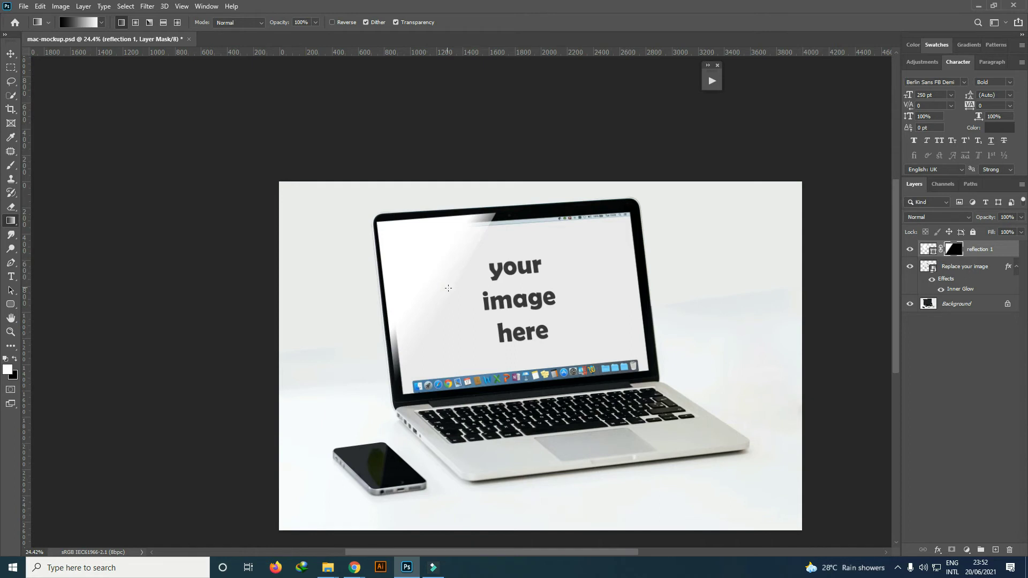
# - Fade the reflection streak with a gradient mask and lower its opacity to 25%
pyautogui.write('image')
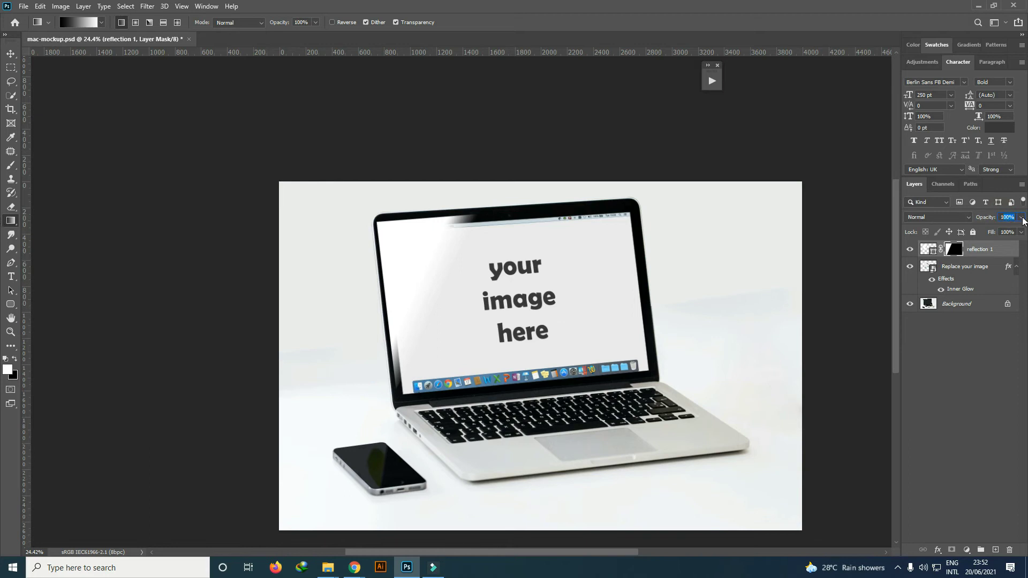
pyautogui.write('image 25')
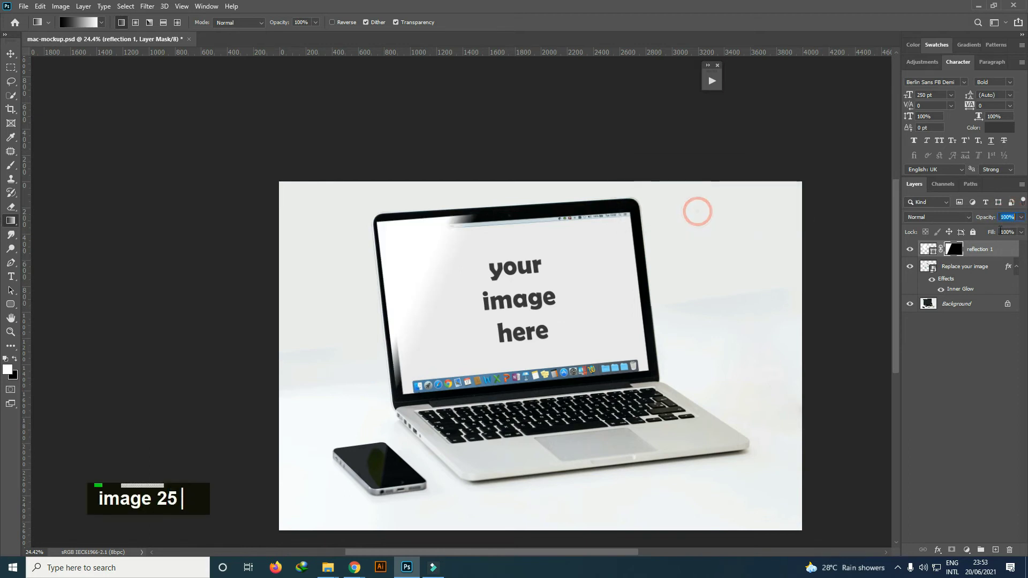
pyautogui.write('25')
pyautogui.press('Return')
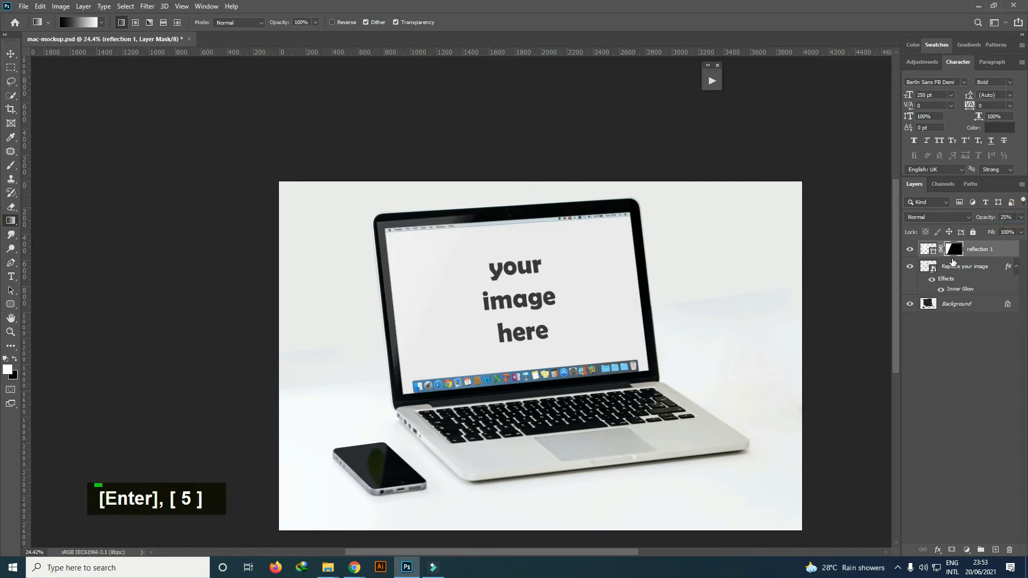
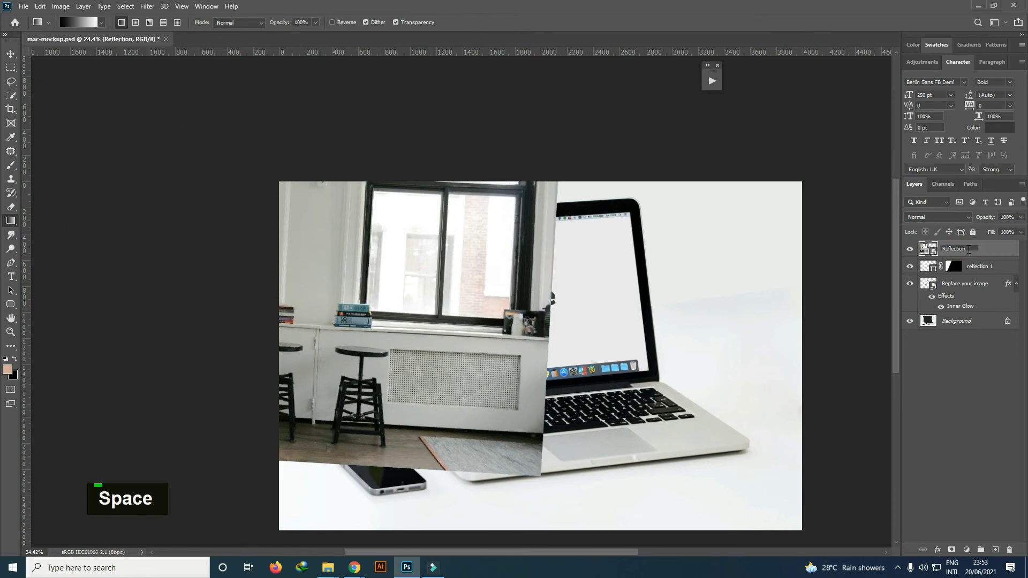
# - Name the room-photo layer 'Reflection 2' and group both reflection layers into Group 1
pyautogui.press('Return')
pyautogui.press('2')
pyautogui.click(984, 254)
pyautogui.press('ctrl+g')
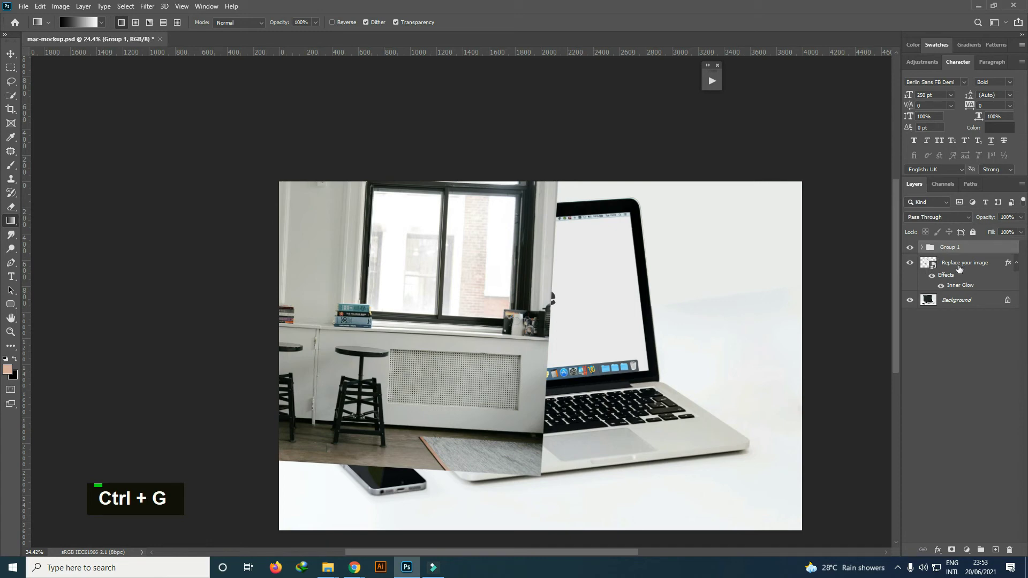
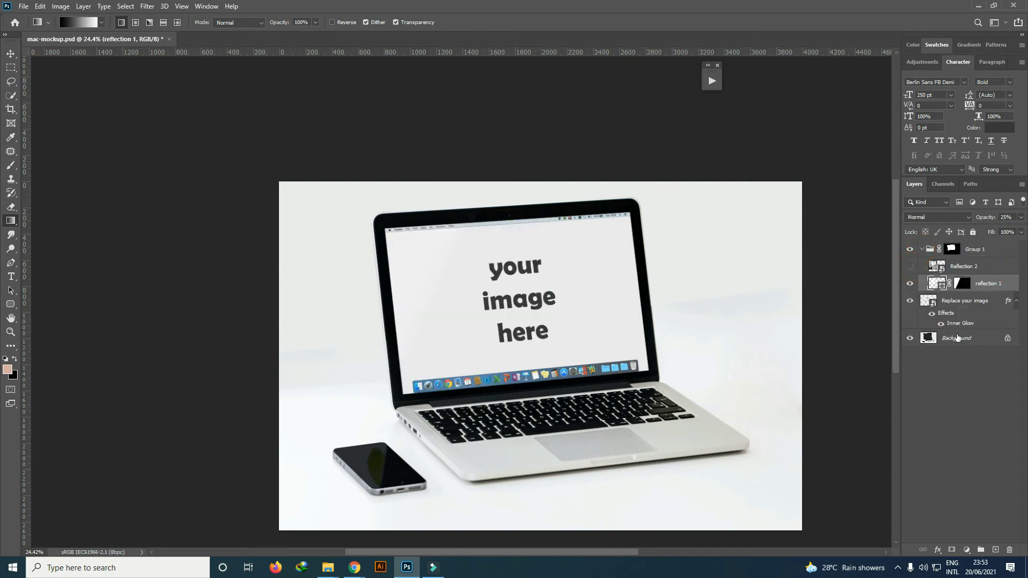
# - Set Reflection 2 to Screen blend at 5% opacity and fit it over the screen with Free Transform
pyautogui.doubleClick(925, 301)
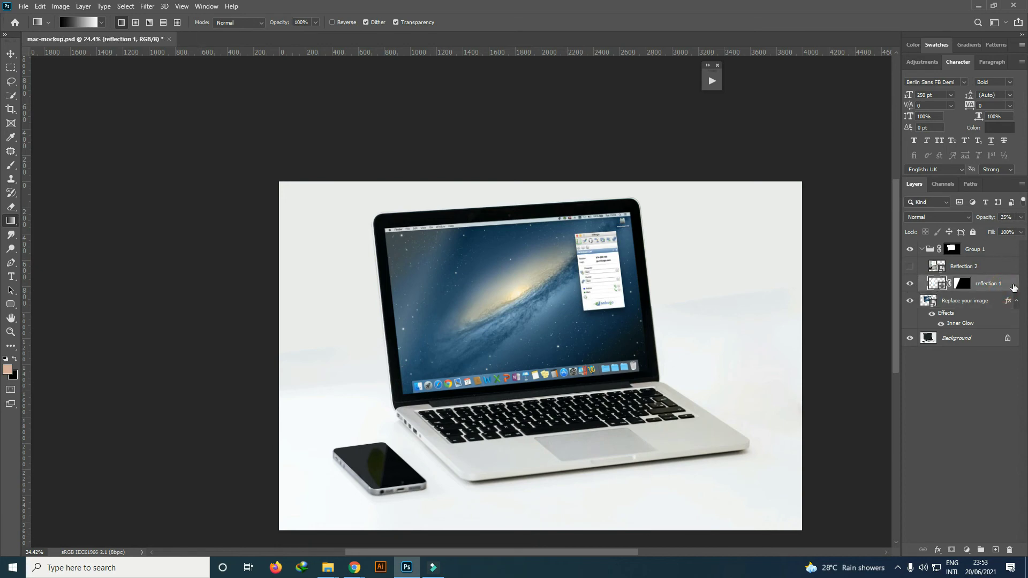
pyautogui.doubleClick(910, 268)
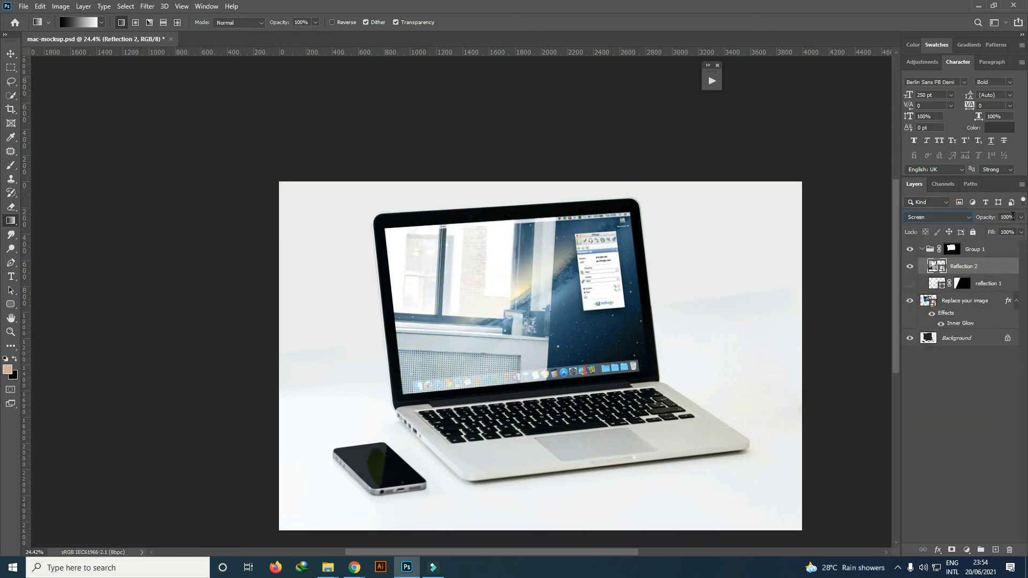
pyautogui.write('5')
pyautogui.press('Return')
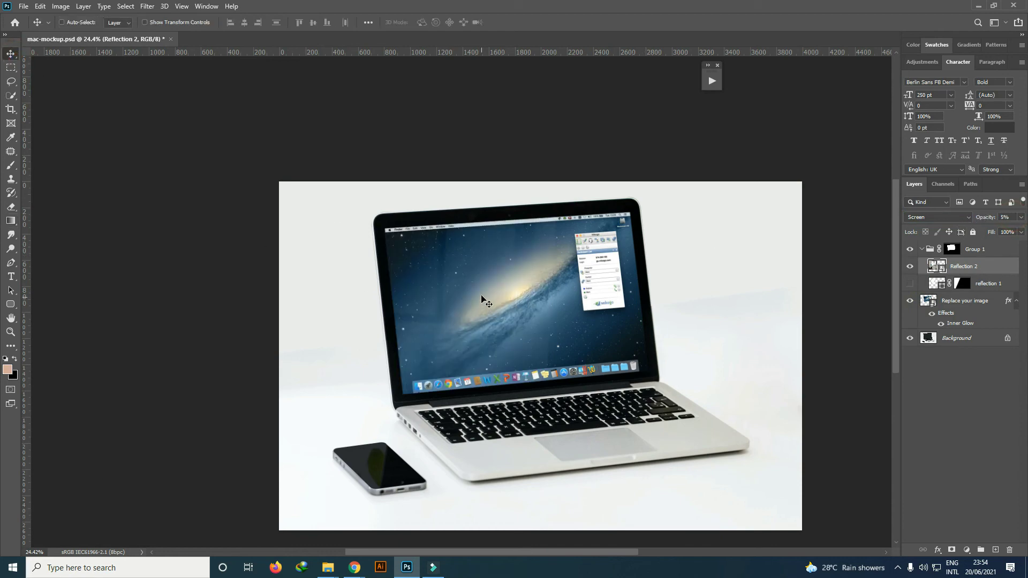
pyautogui.press('ctrl+t')
pyautogui.press('ctrl+t')
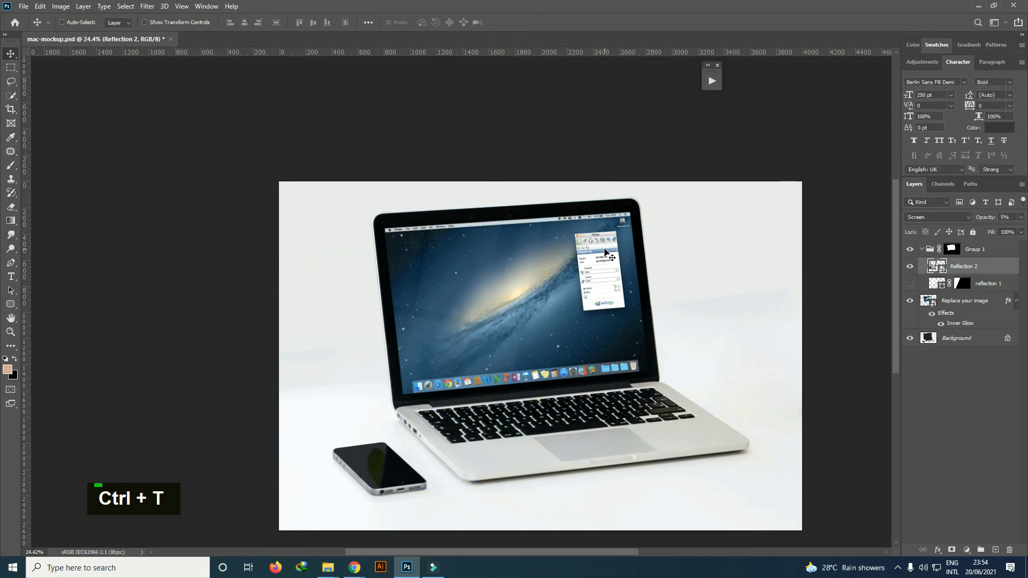
pyautogui.scroll(-3)
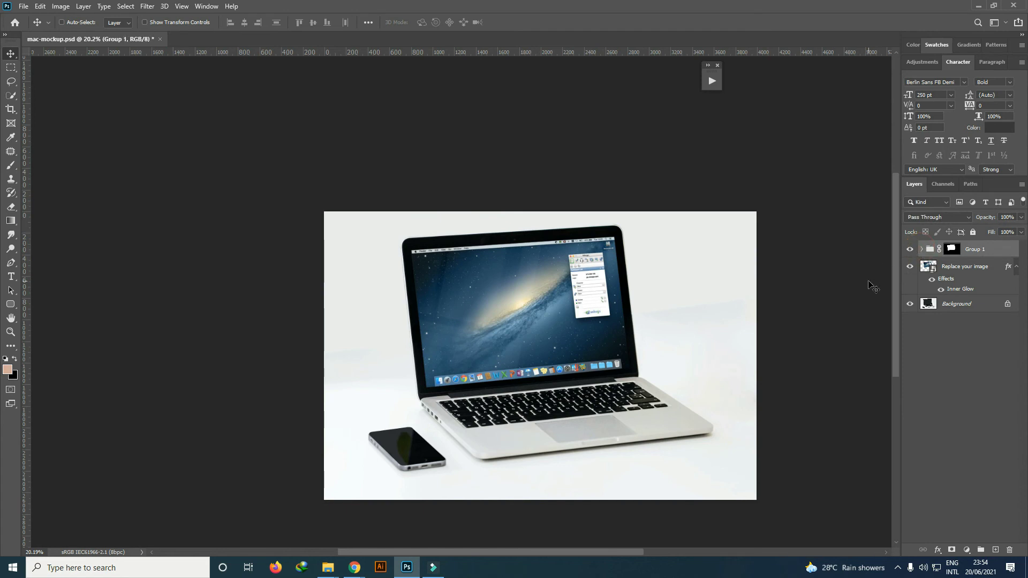
# - Save the mockup and enter the screen smart object's contents for editing
pyautogui.press('ctrl+s')
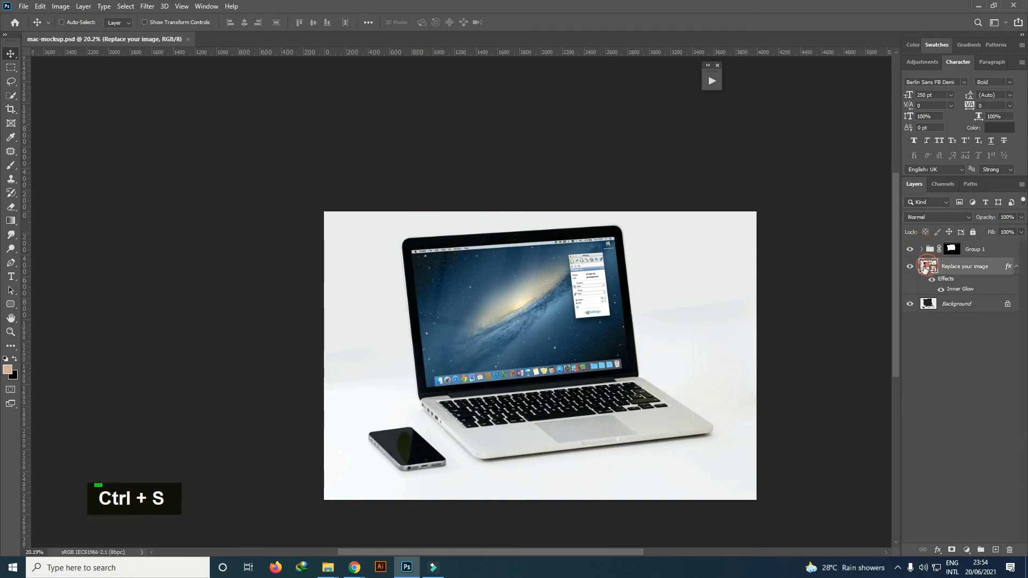
pyautogui.scroll(-3)
pyautogui.press('ctrl+s')
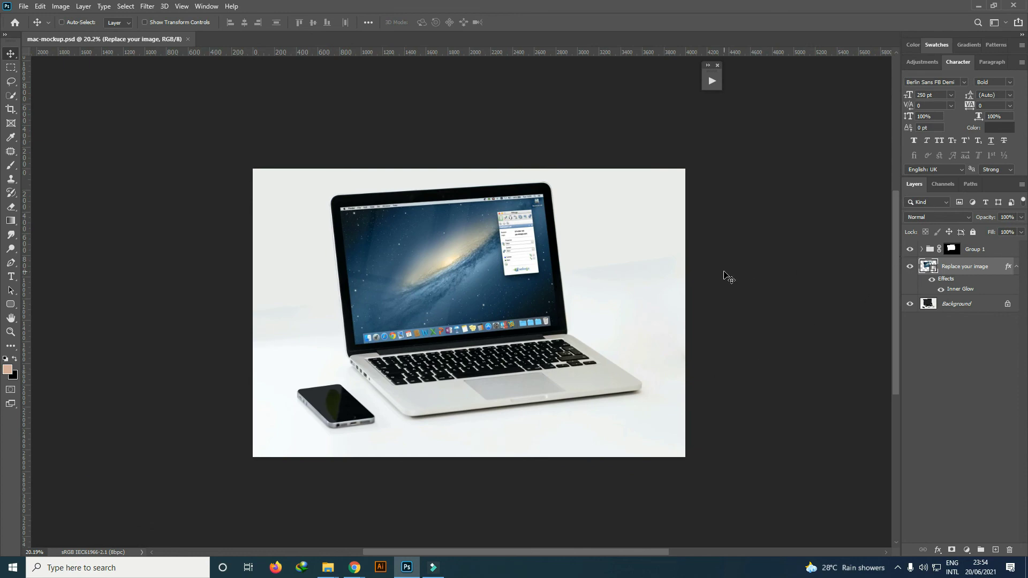
pyautogui.press('ctrl+shift+s')
pyautogui.doubleClick(925, 268)
pyautogui.doubleClick(910, 249)
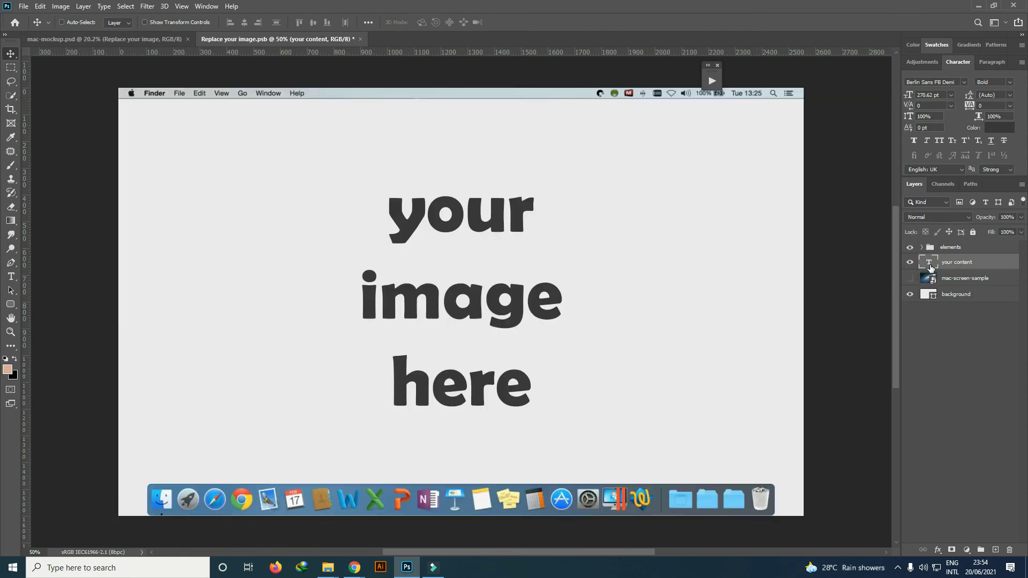
# - Rewrite the placeholder as 'your image here' on one line with '2560 x 1600' beneath it
pyautogui.doubleClick(932, 263)
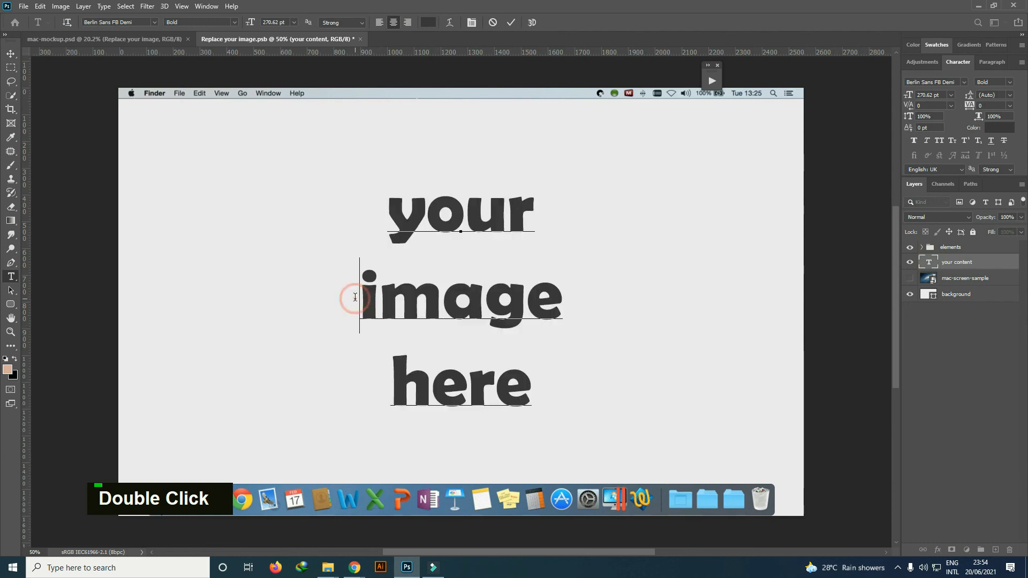
pyautogui.press('BackSpace')
pyautogui.press('space')
pyautogui.press('Return')
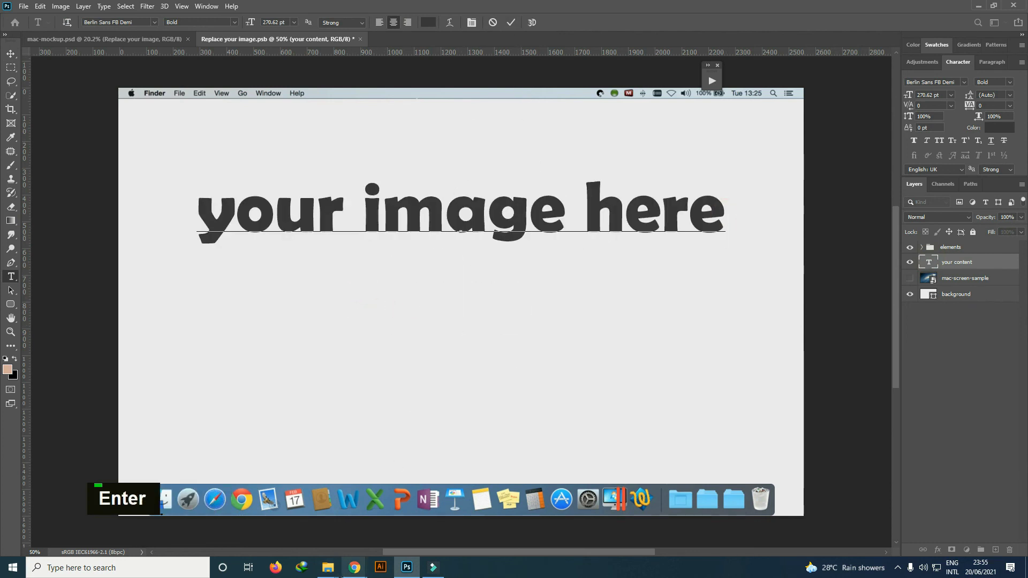
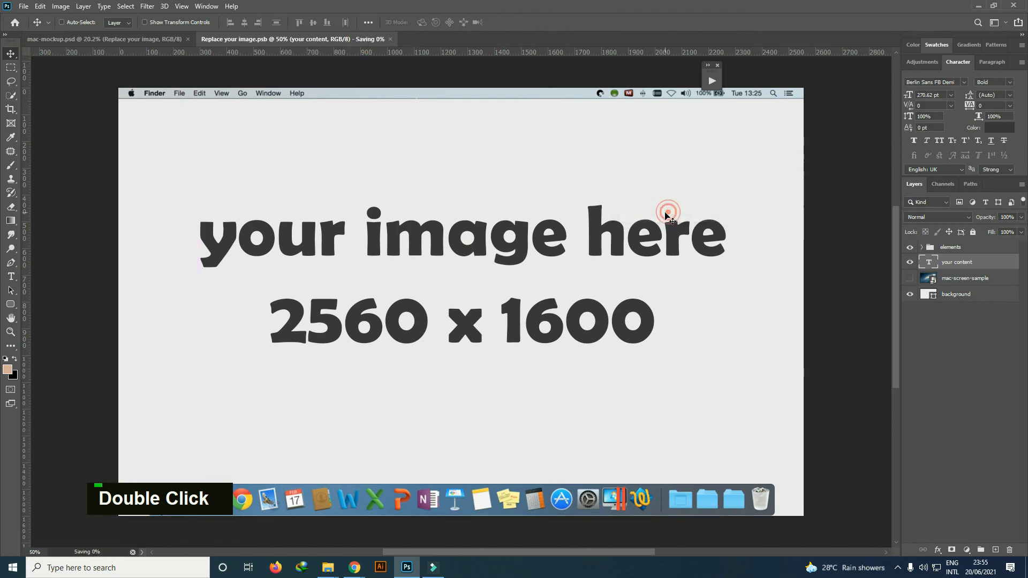
pyautogui.scroll(-3)
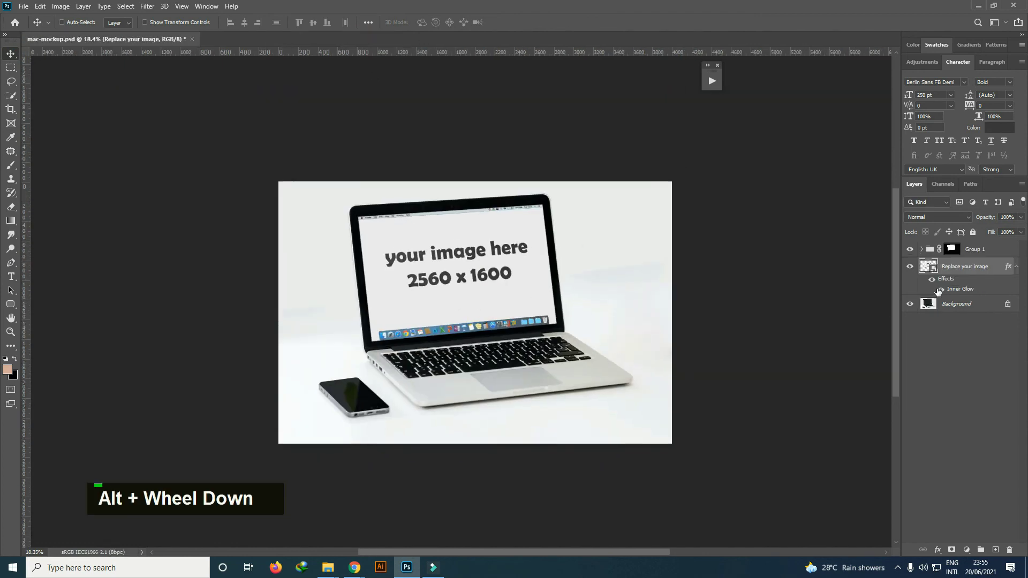
# - Save the finished laptop mockup as a Photoshop PSD file
pyautogui.scroll(3)
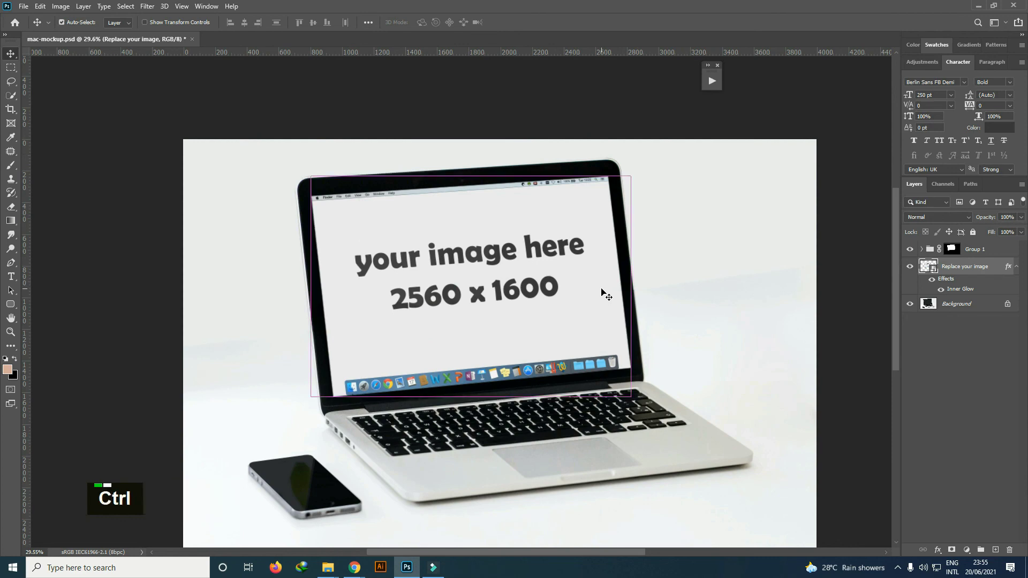
pyautogui.press('ctrl+s')
pyautogui.press('ctrl+shift+s')
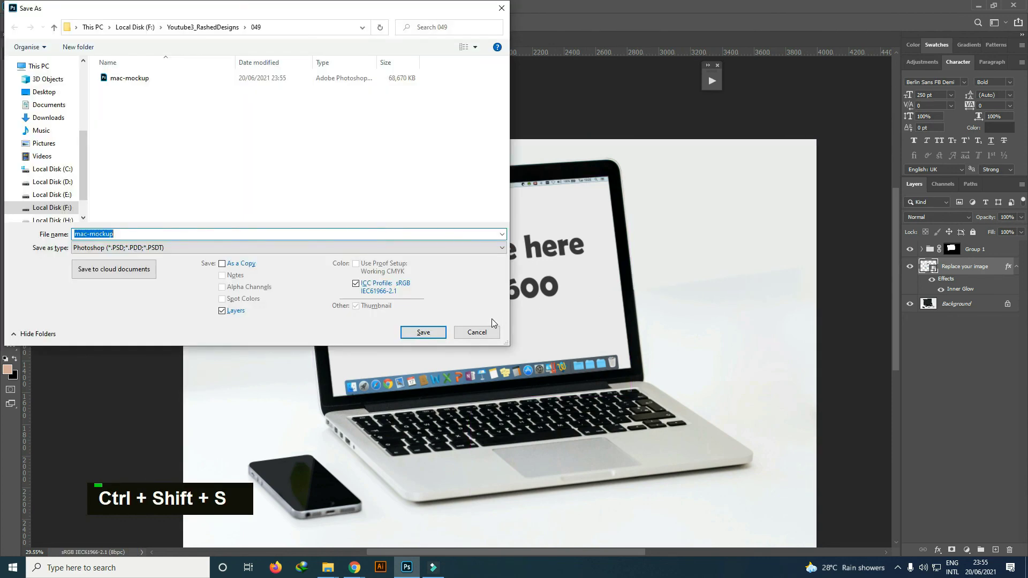
pyautogui.doubleClick(910, 288)
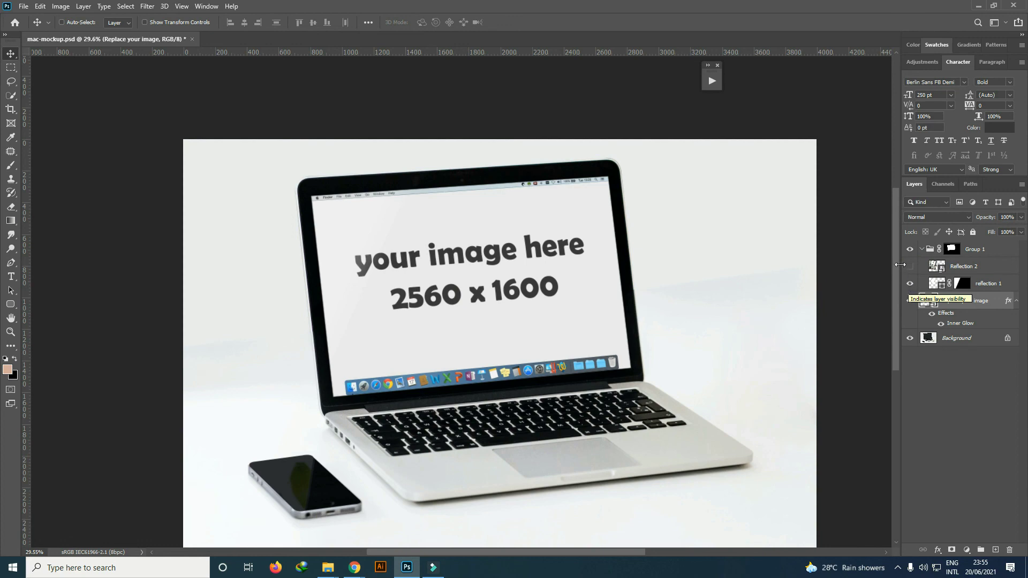
# - Save a JPEG copy named with '_sample' at maximum quality 12
pyautogui.press('ctrl+s')
pyautogui.press('ctrl+shift+s')
pyautogui.write('_sample')
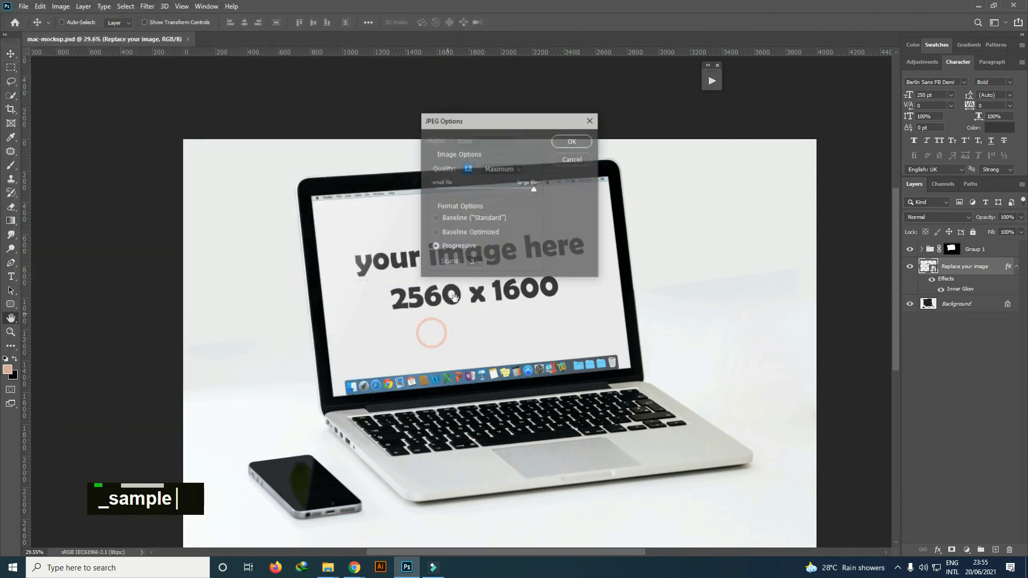
pyautogui.scroll(-3)
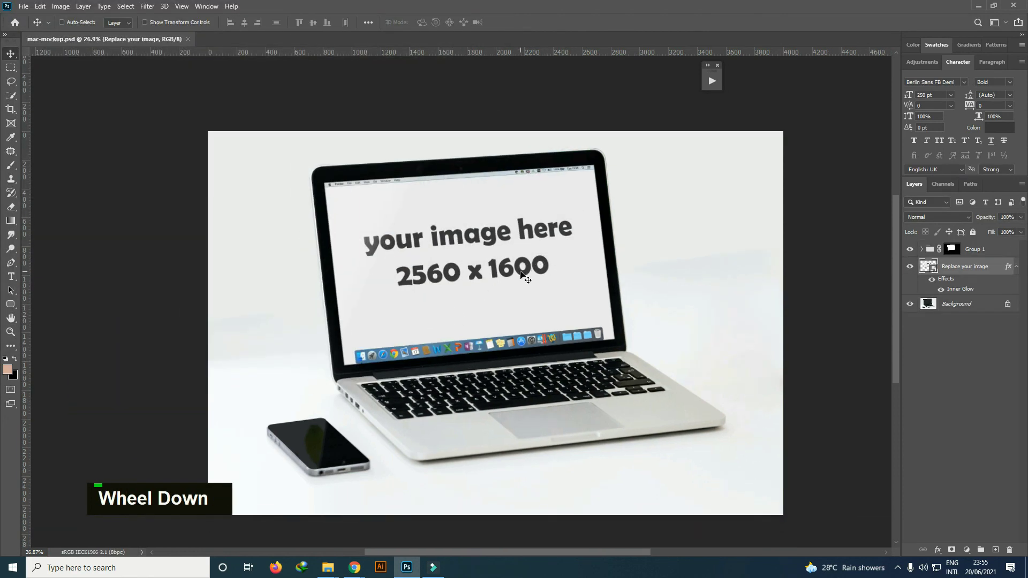